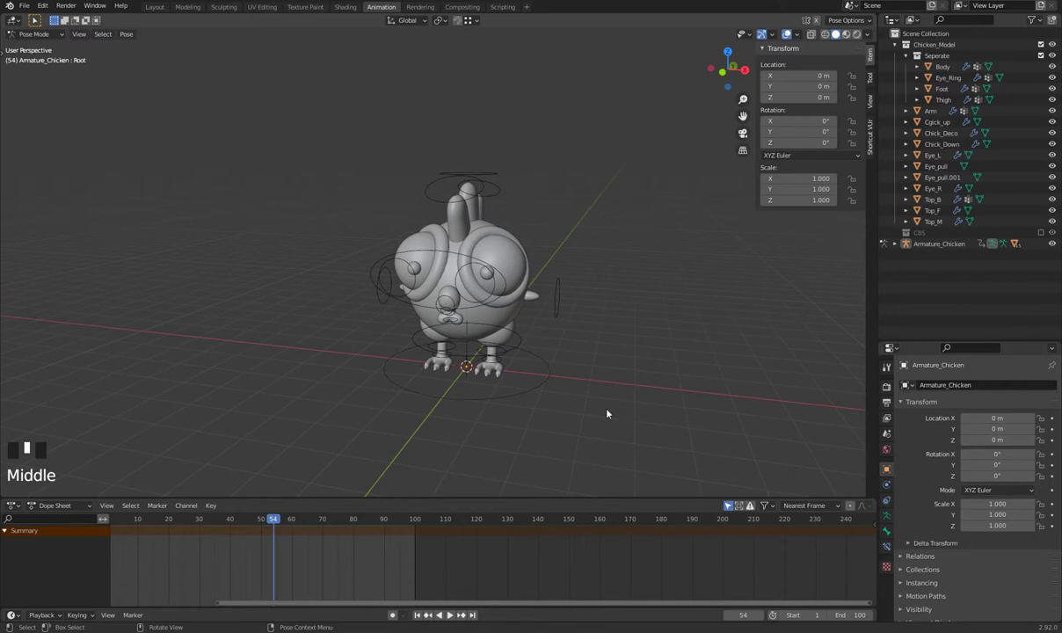
- Switch to front orthographic view of the chicken with numpad 1
key("KP_1")
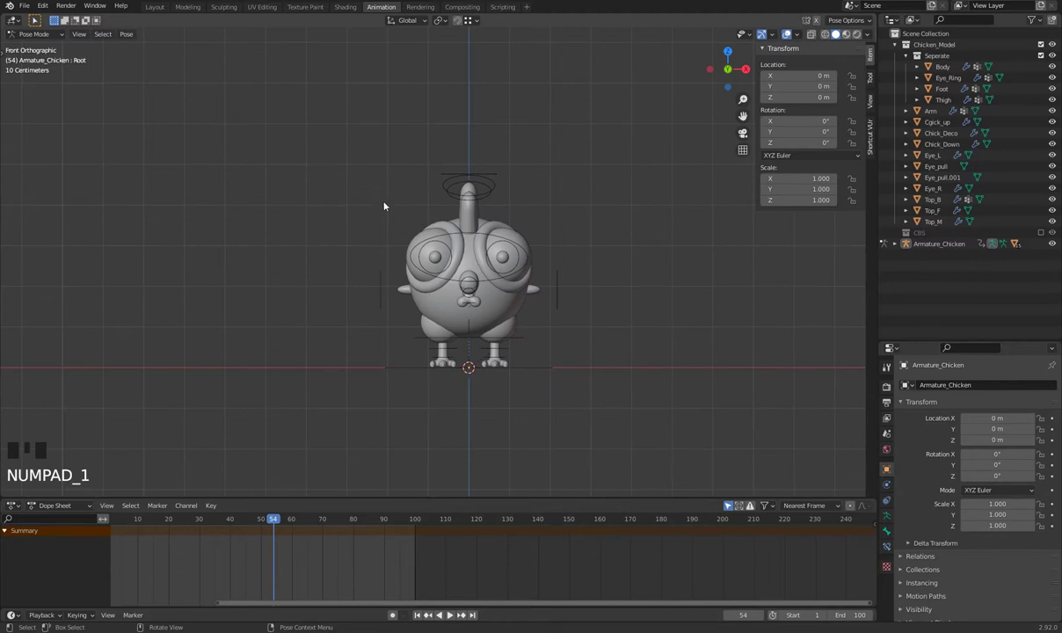
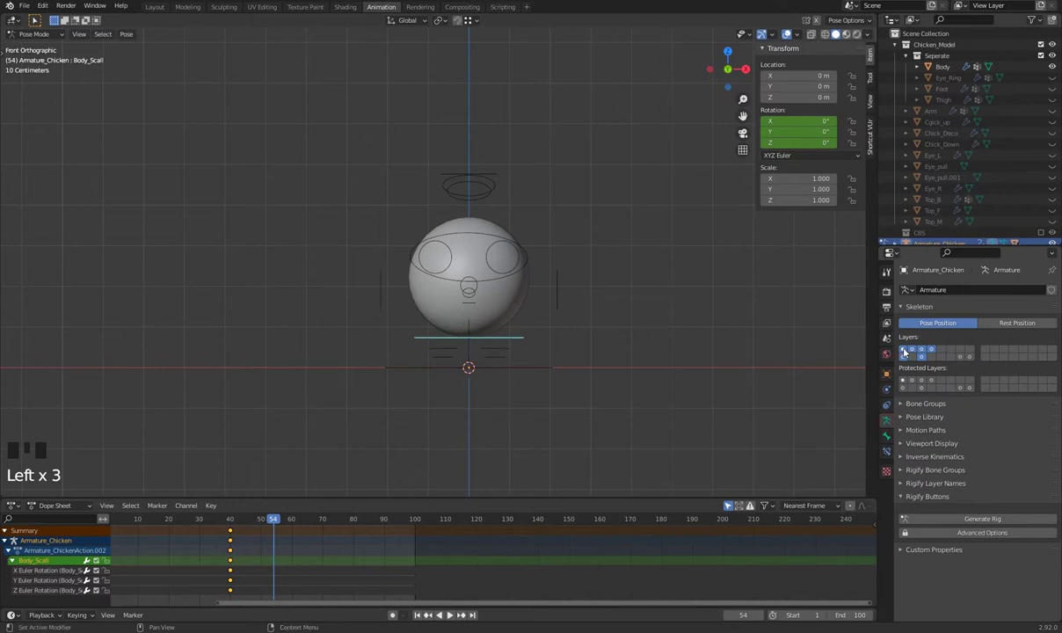
- Hide the extra rig control layers, select the Root bone and scrub back to frame 1
left_click(908, 348)
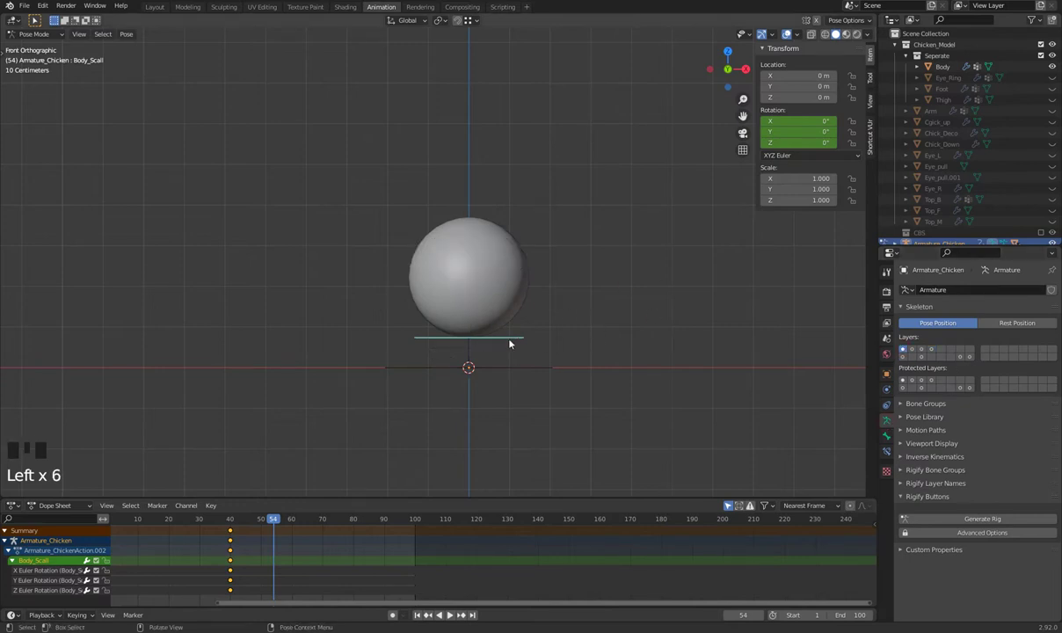
key("s")
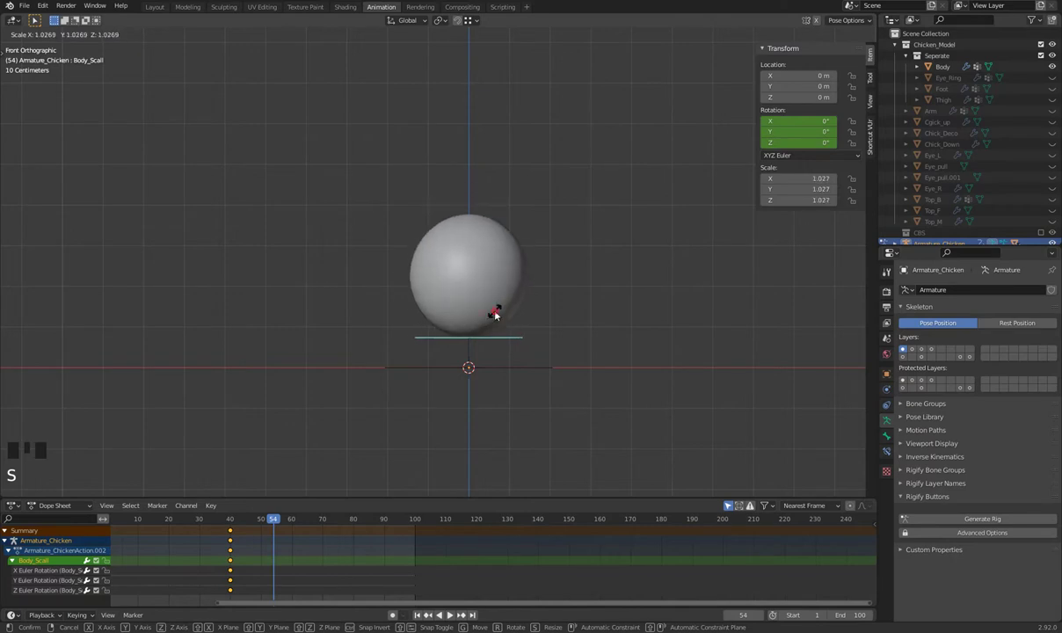
key("ctrl+z")
left_click(535, 370)
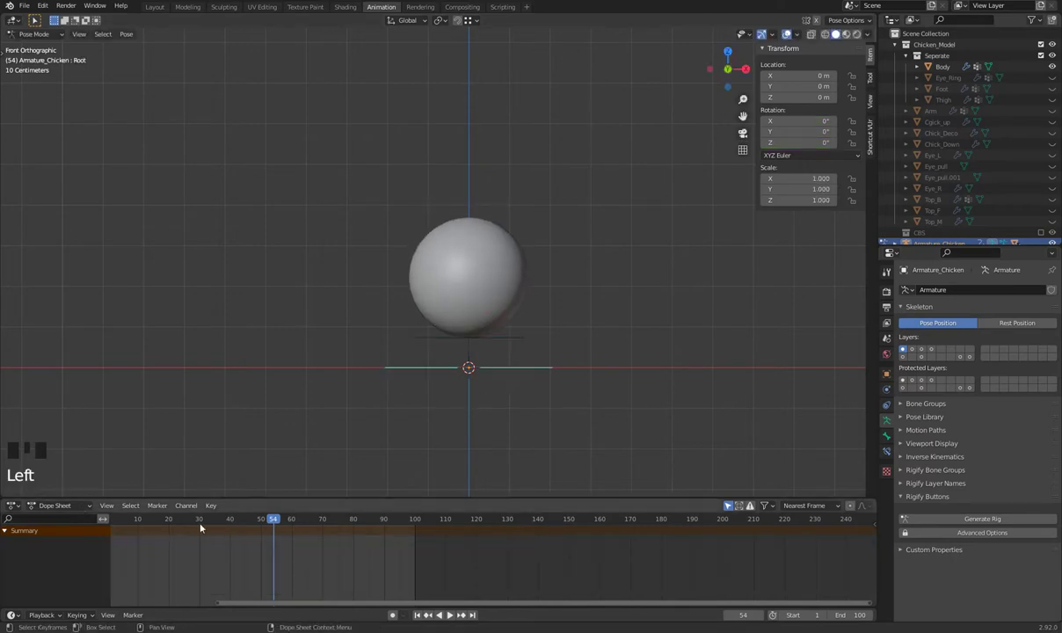
left_click_drag(262, 518, 434, 357)
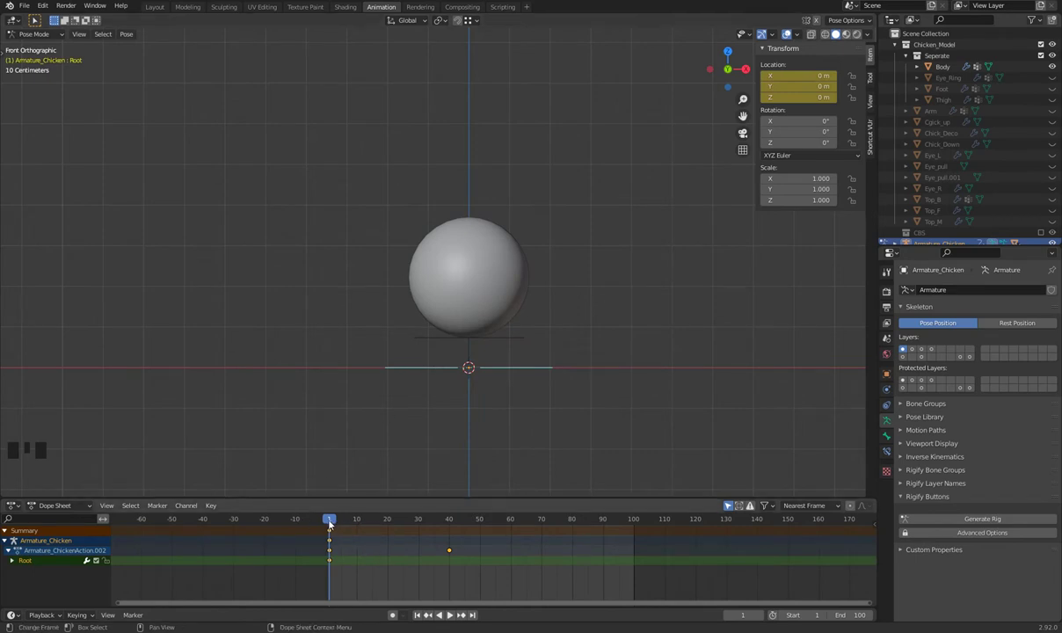
- Scrub the timeline, undo trial changes and select the Body_Scall control
left_click_drag(333, 519, 379, 537)
key("ctrl+z")
key("ctrl+z")
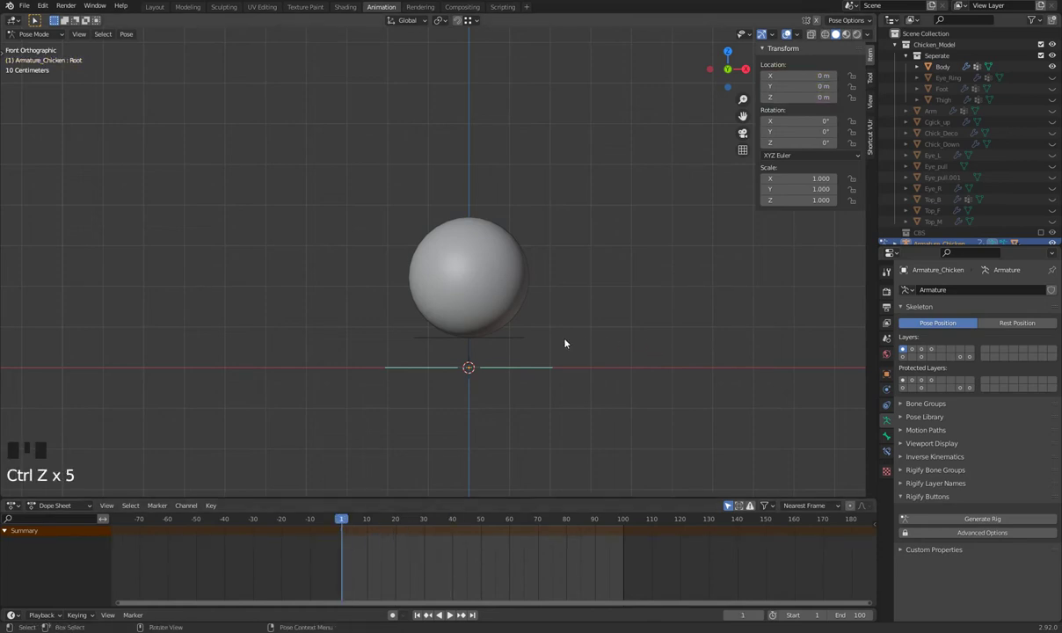
left_click(497, 376)
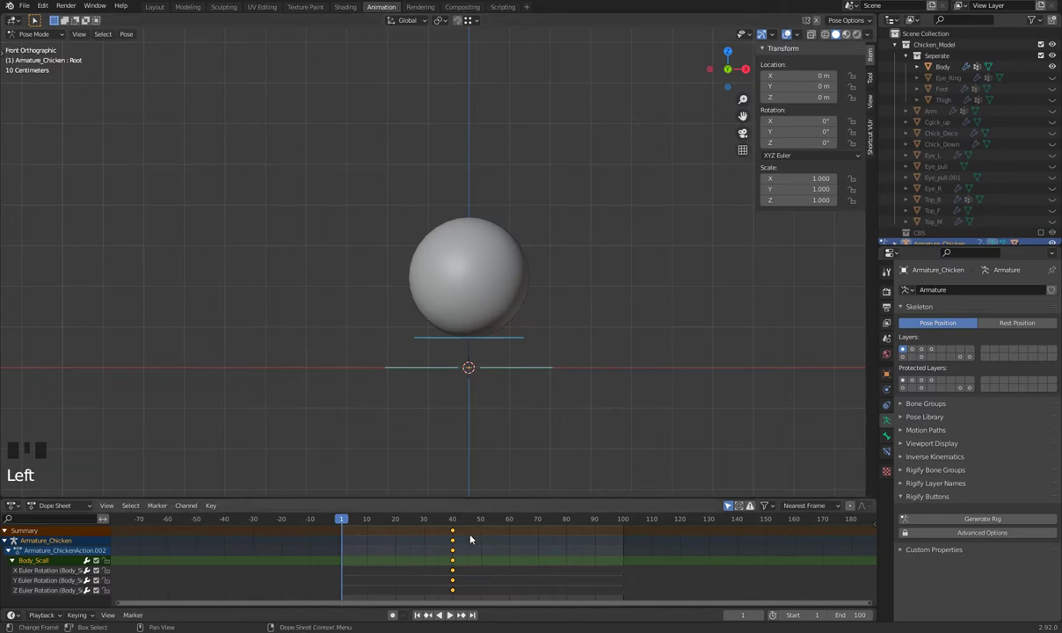
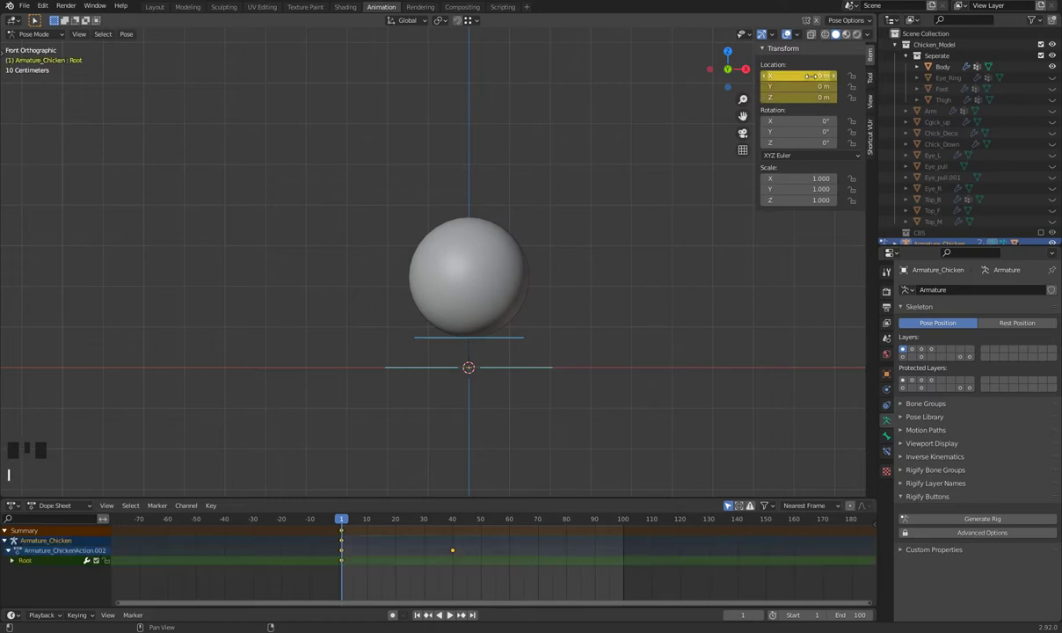
key("ctrl+z")
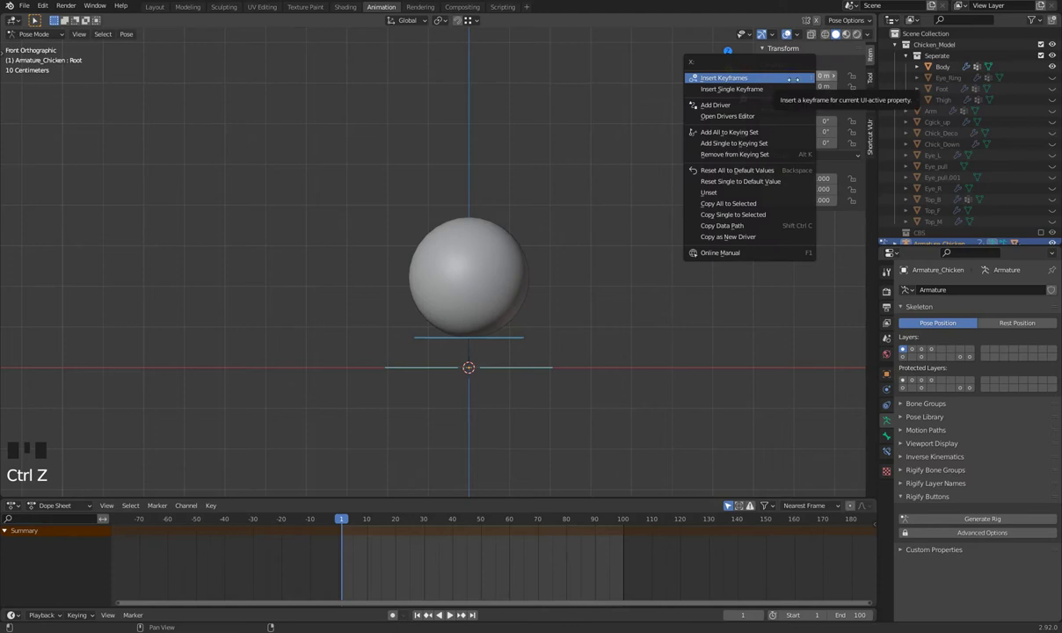
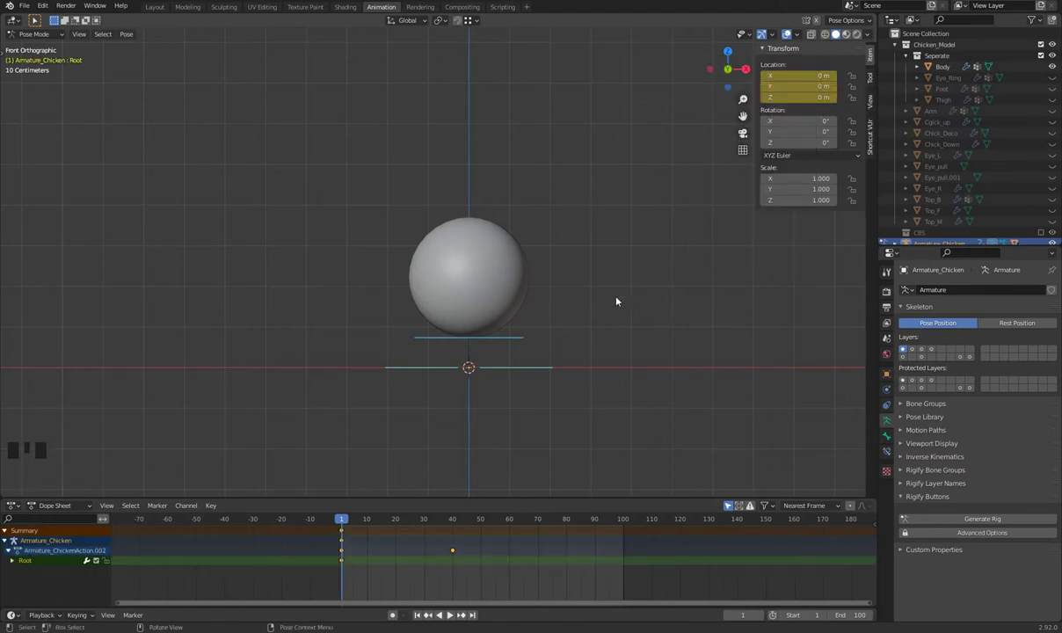
- Show all rig bone layers and select every bone in the rig
left_click(974, 358)
left_click(919, 349)
double_click(928, 349)
left_click(926, 358)
left_click(905, 355)
left_click(970, 357)
key("a")
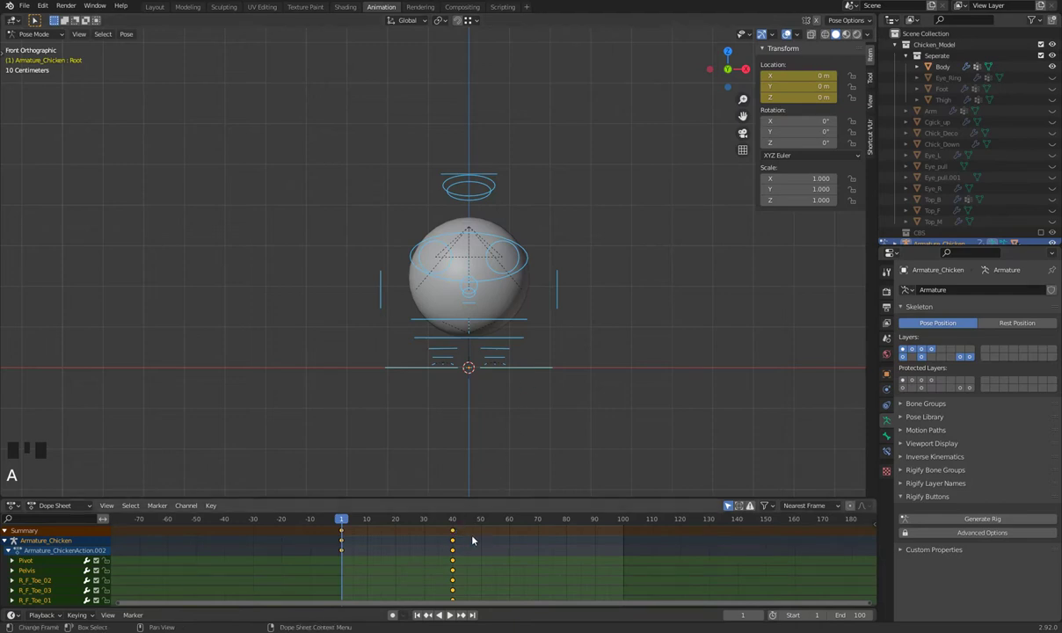
- Delete all existing keyframes in the Dope Sheet and move the playhead to a new frame
left_click_drag(479, 528, 392, 566)
key("x")
left_click_drag(383, 524, 687, 358)
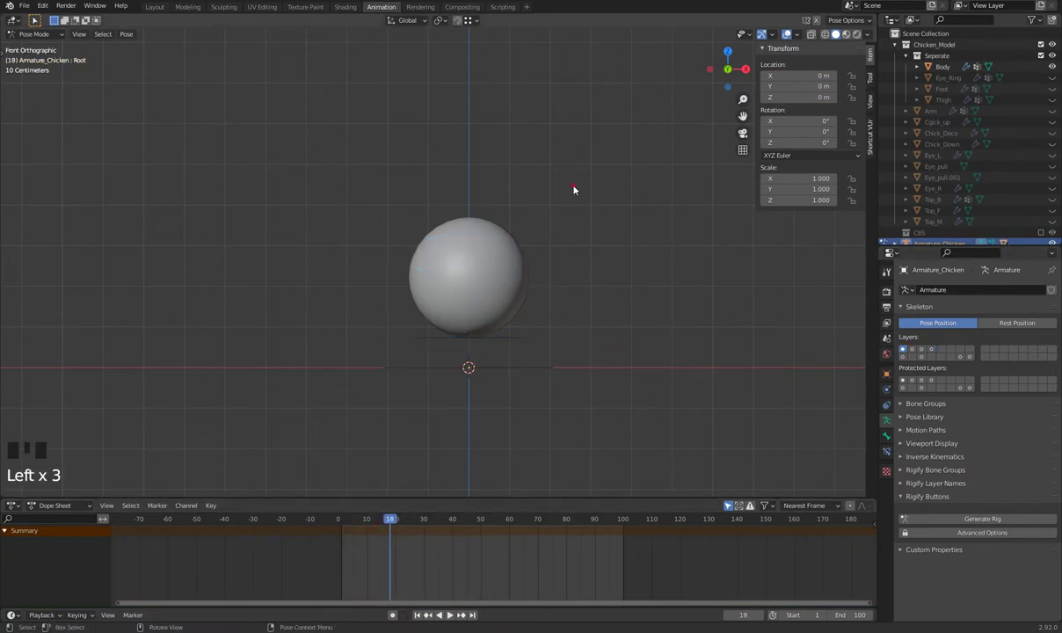
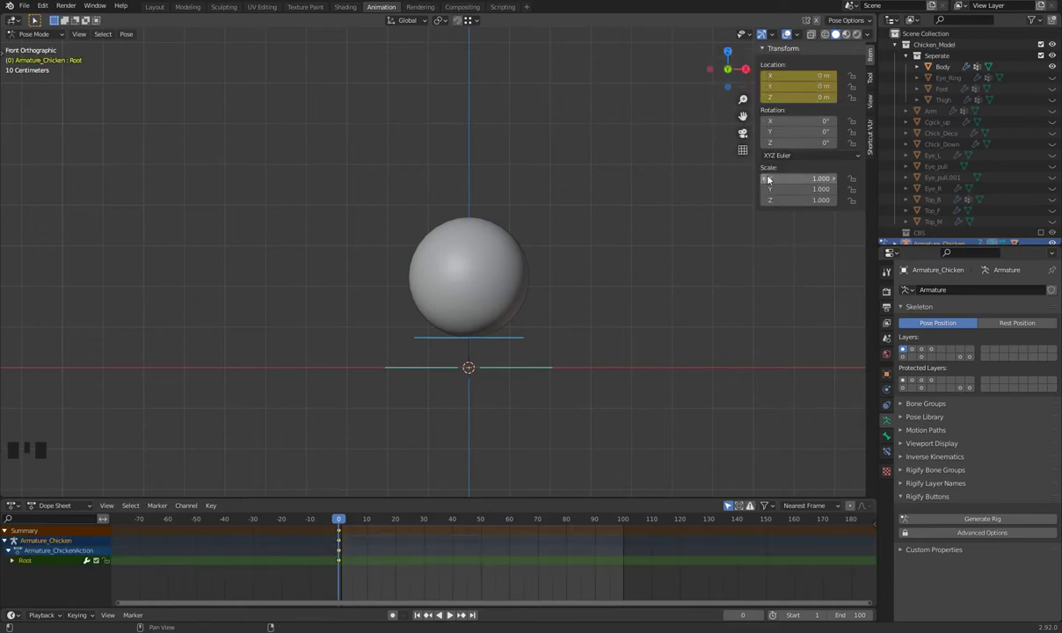
- Undo stray edits, then raise the Root bone so the ball floats high above the ground
key("ctrl+z")
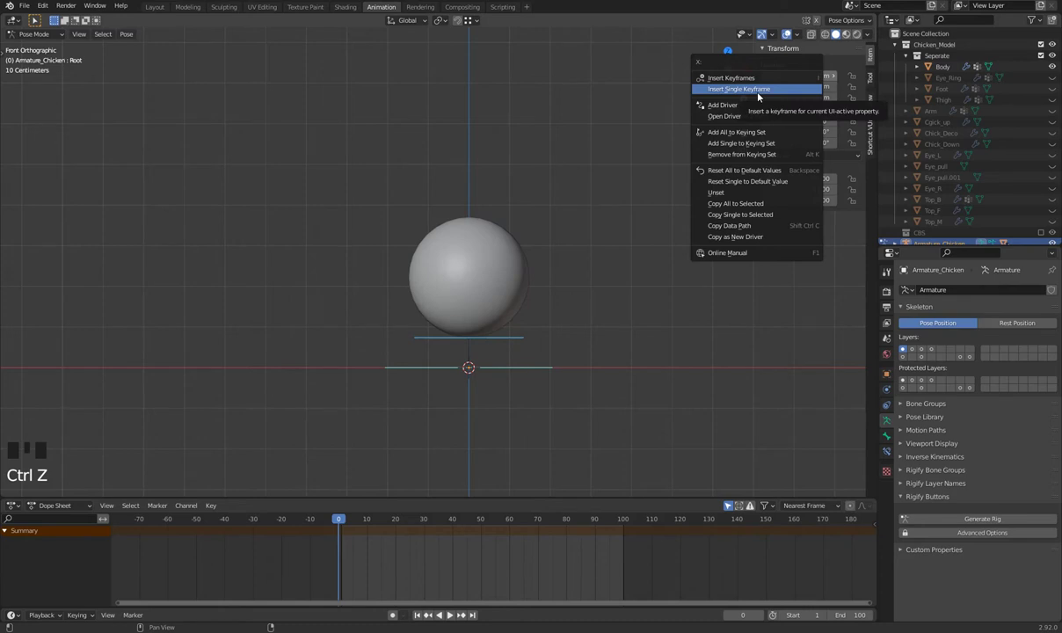
key("ctrl+z")
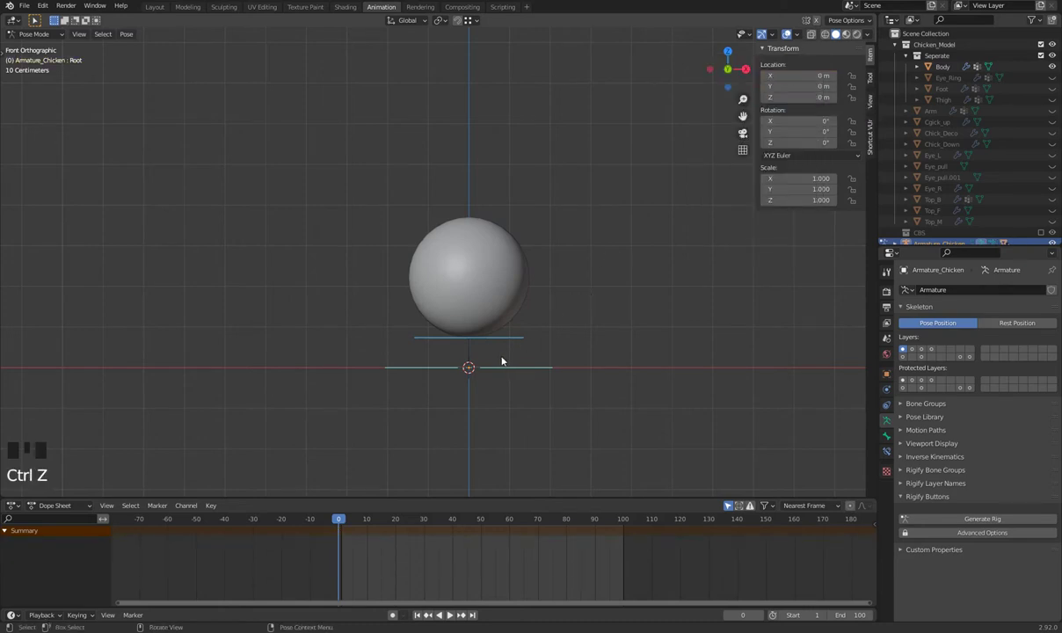
key("g")
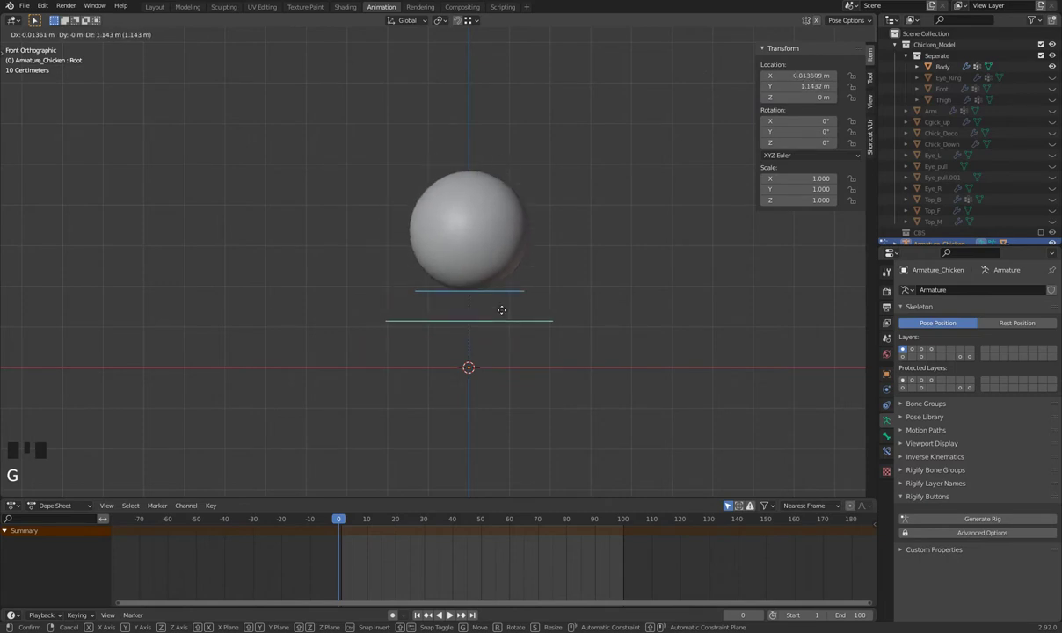
key("ctrl+z")
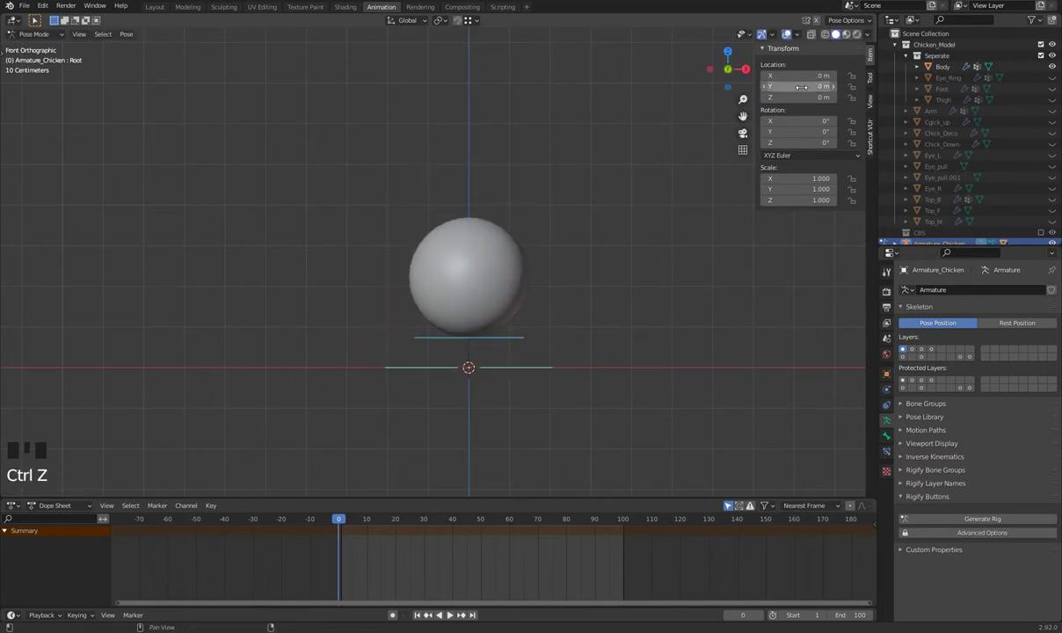
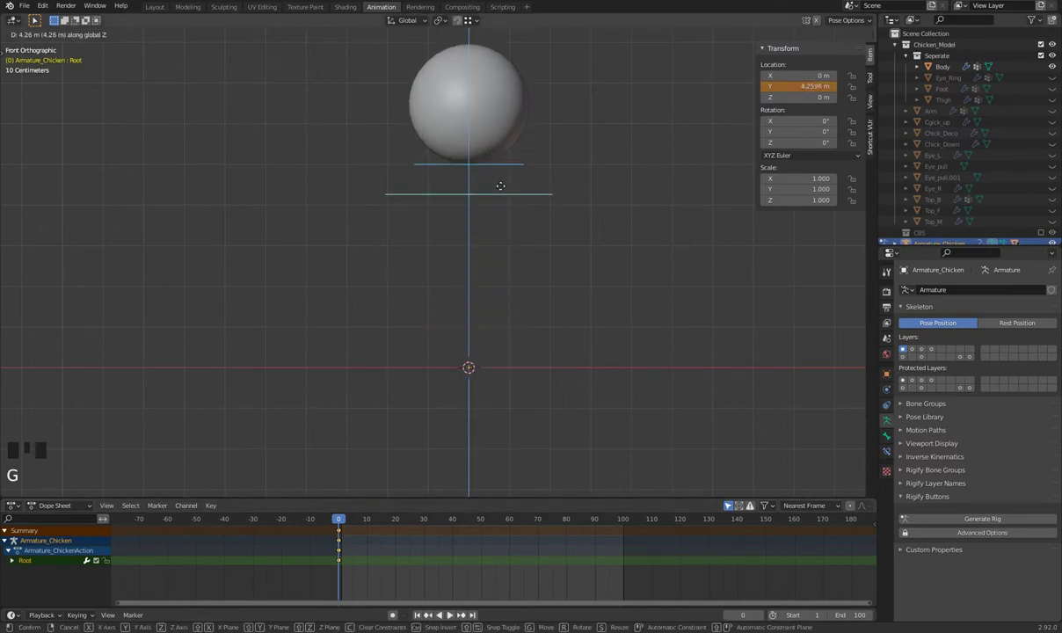
left_click_drag(364, 522, 370, 526)
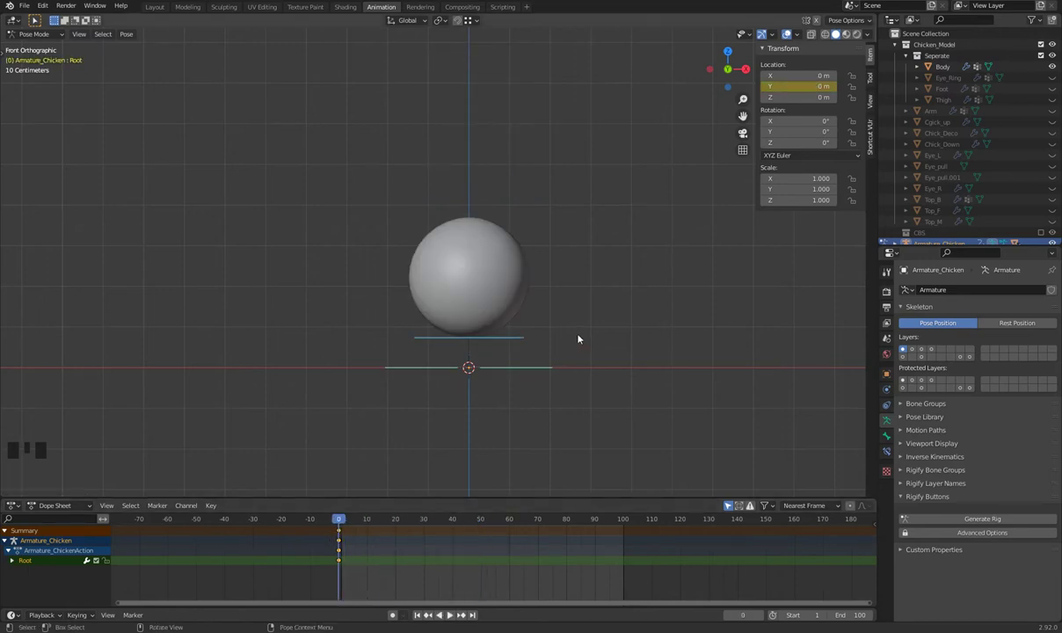
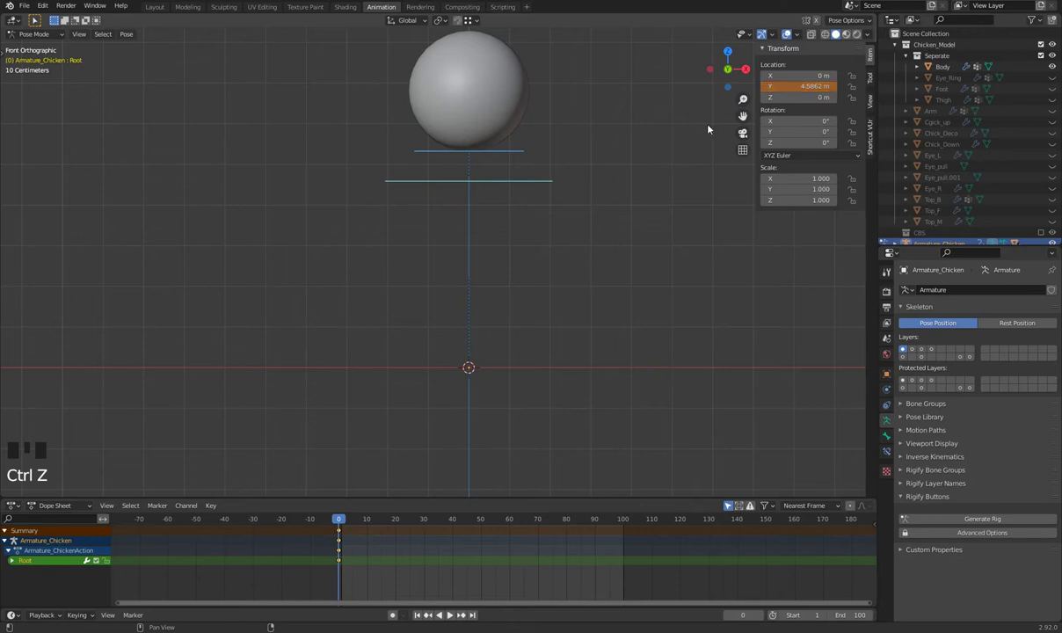
- Key the raised ball's Location at frame 0 and scrub to frame 12
key("i")
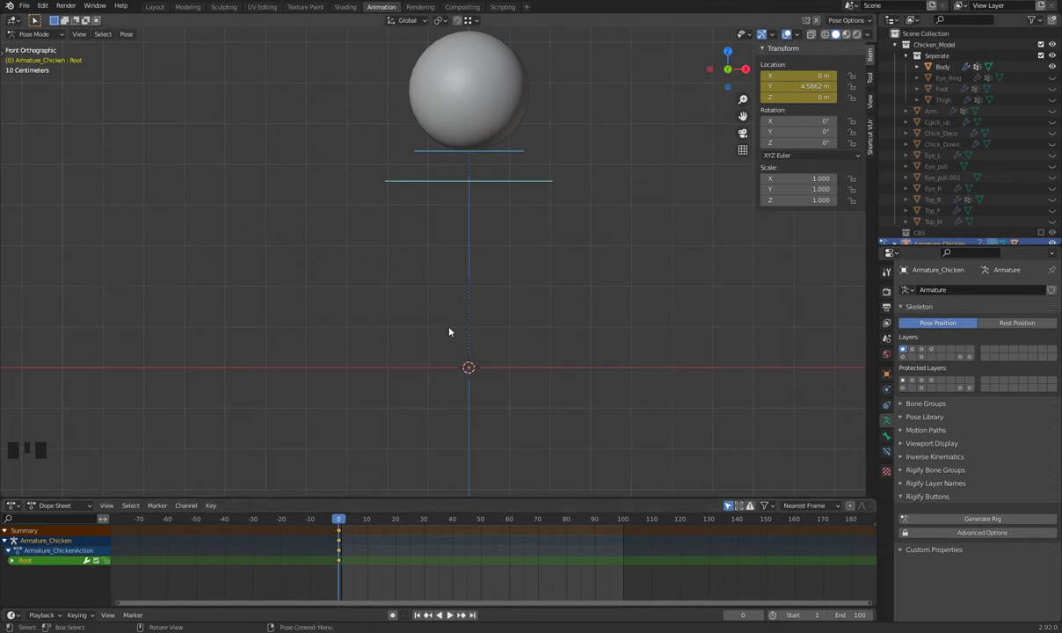
left_click_drag(347, 521, 385, 541)
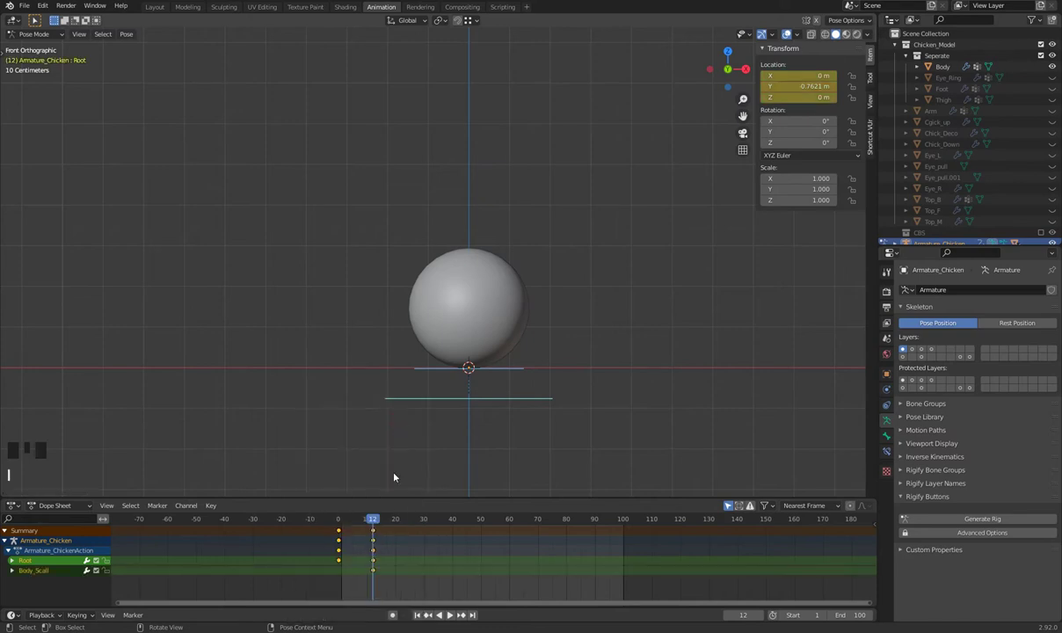
left_click_drag(369, 522, 393, 564)
- Discard the trial frame 12 keyframes, leaving only the frame 0 key
key("ctrl+z")
left_click_drag(392, 531, 355, 595)
key("x")
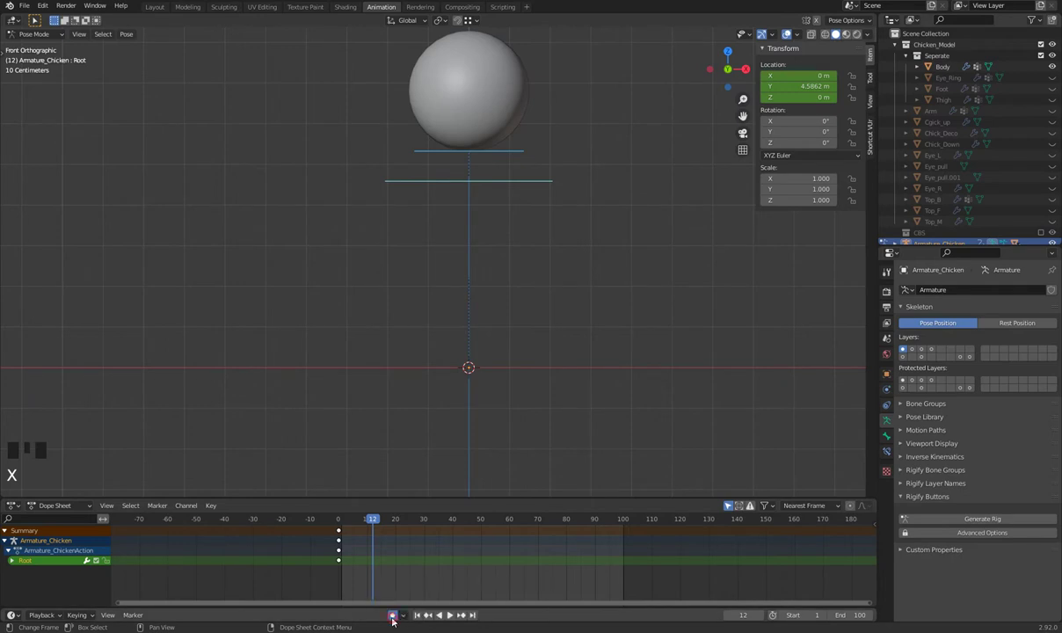
- Lower the ball to the ground at frame 12, duplicate the high key to frame 24 and test playback
key("g")
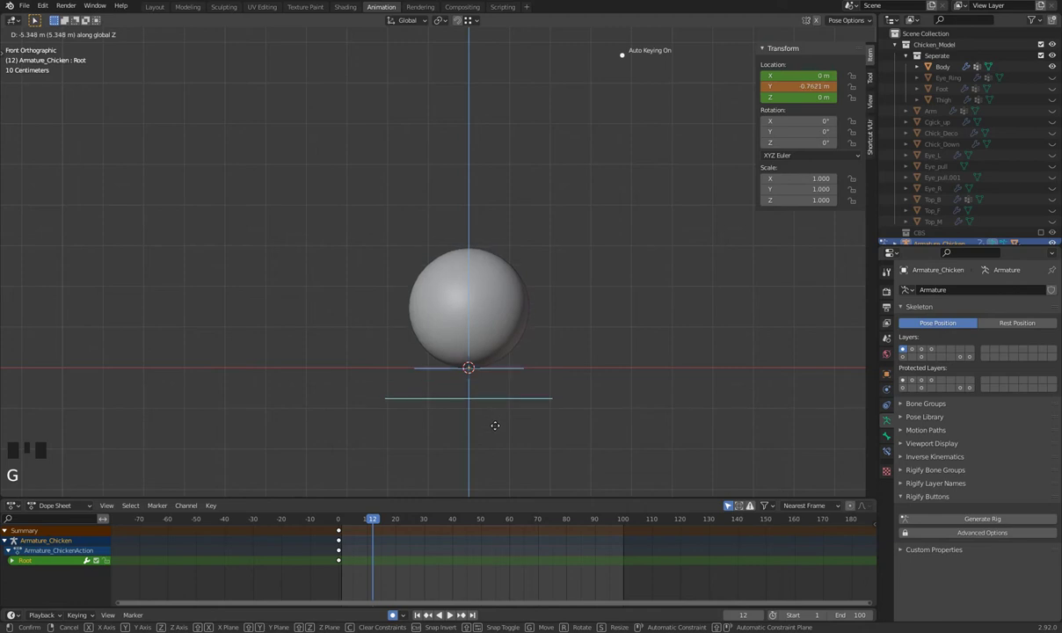
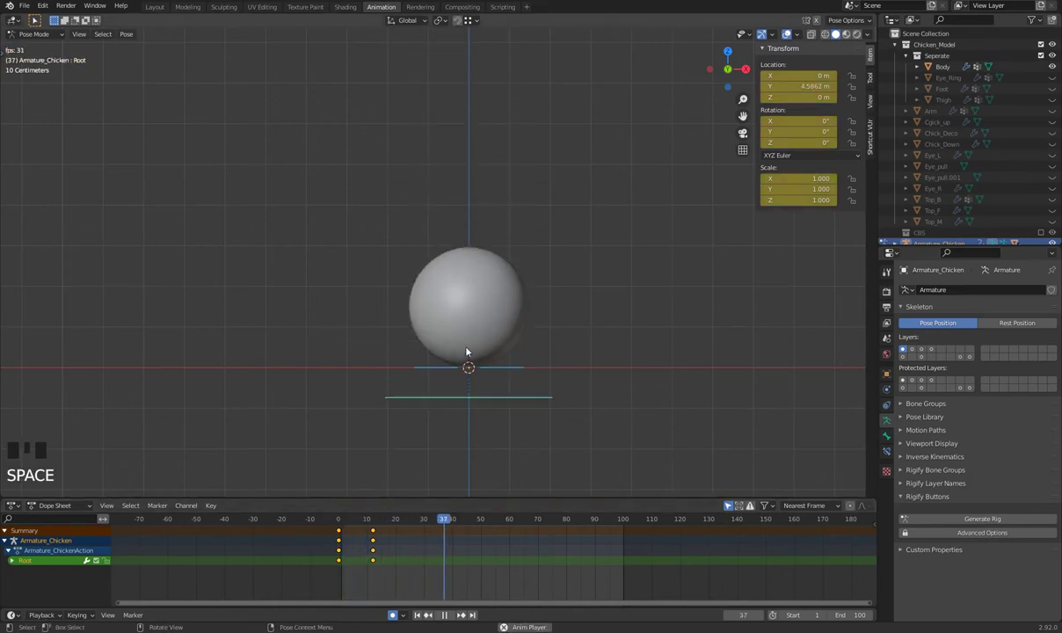
key("space")
left_click_drag(349, 523, 439, 462)
key("space")
key("space")
left_click_drag(353, 527, 288, 586)
key("shift+d")
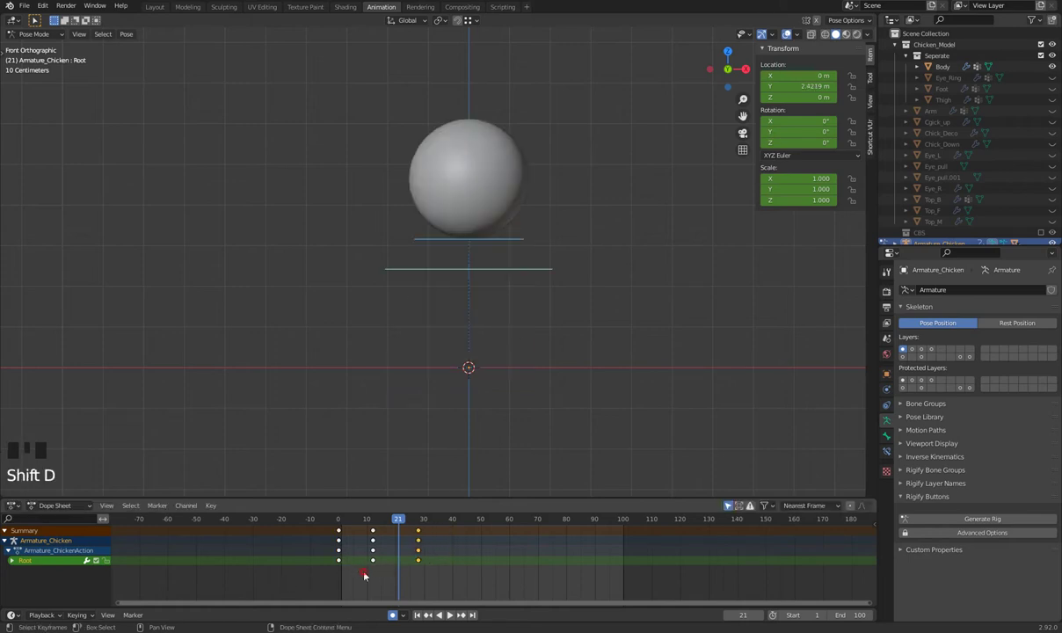
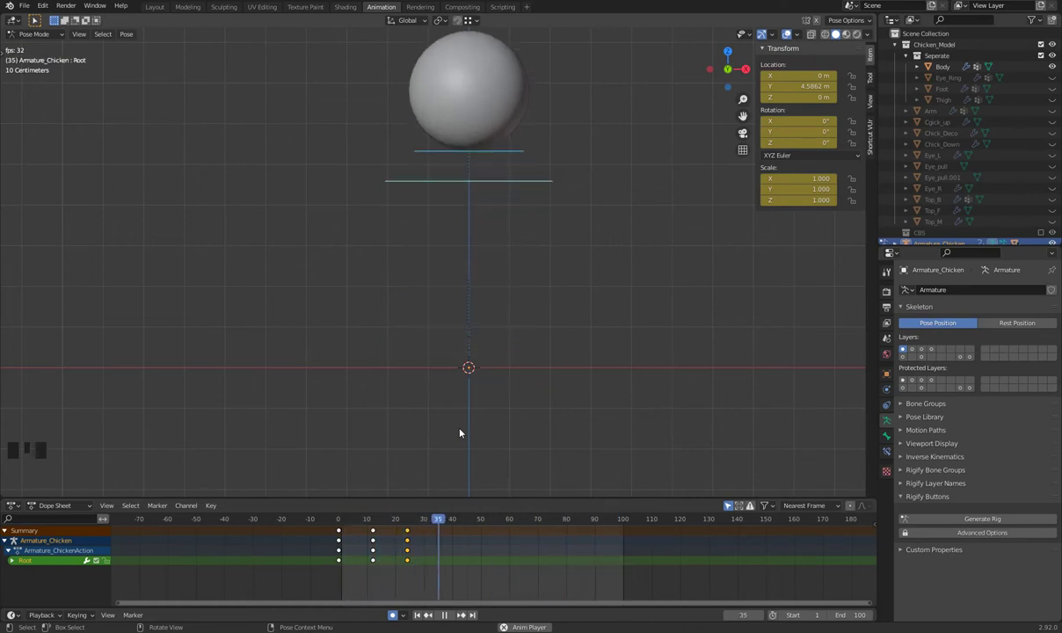
- Play the bounce, select the frame 12 keyframe and play it again
key("space")
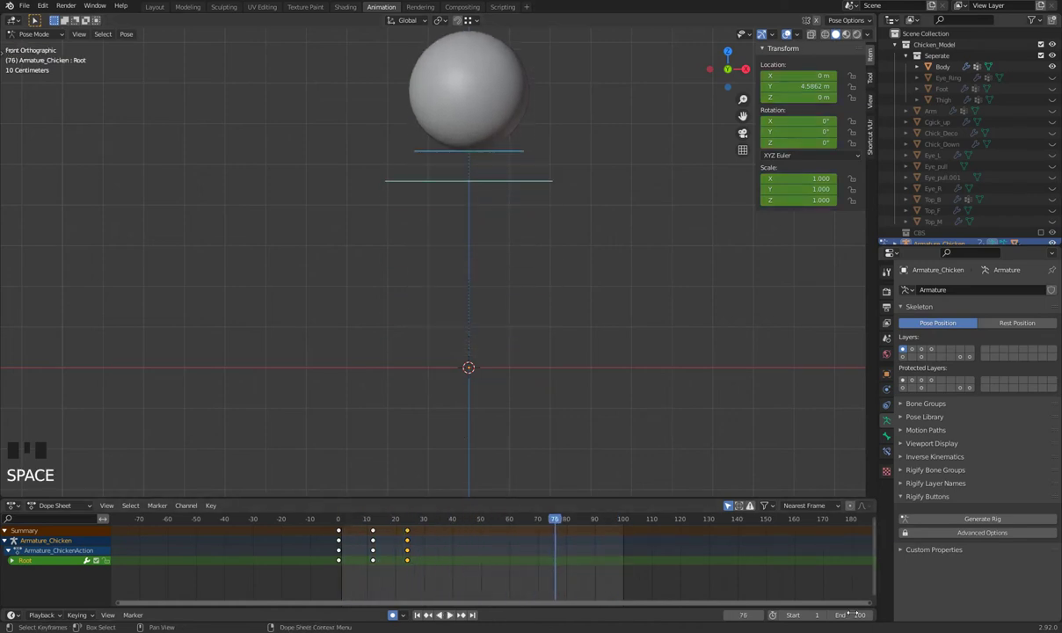
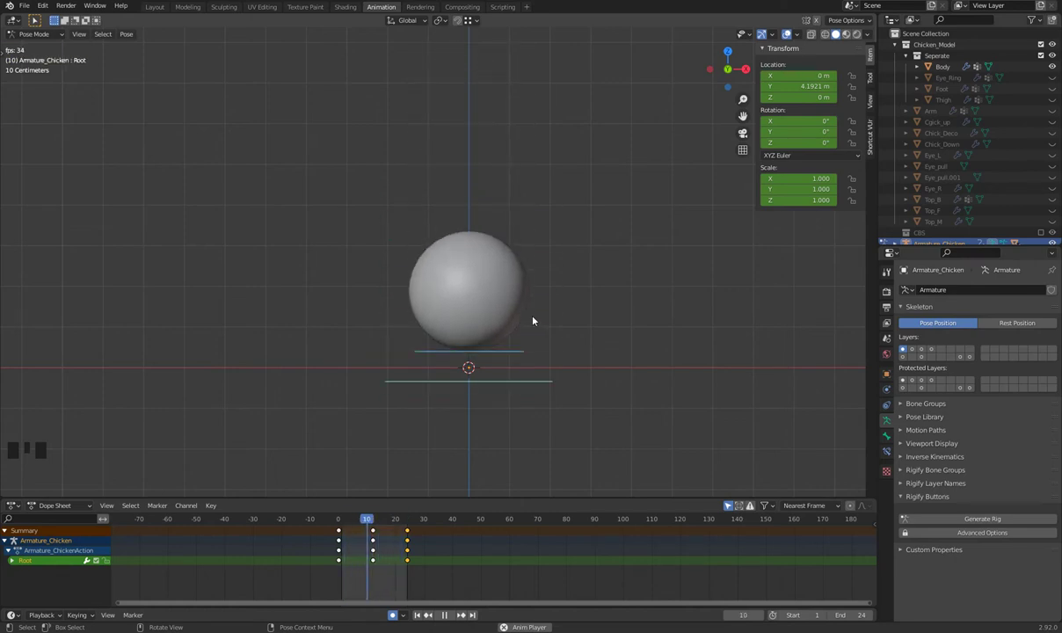
key("space")
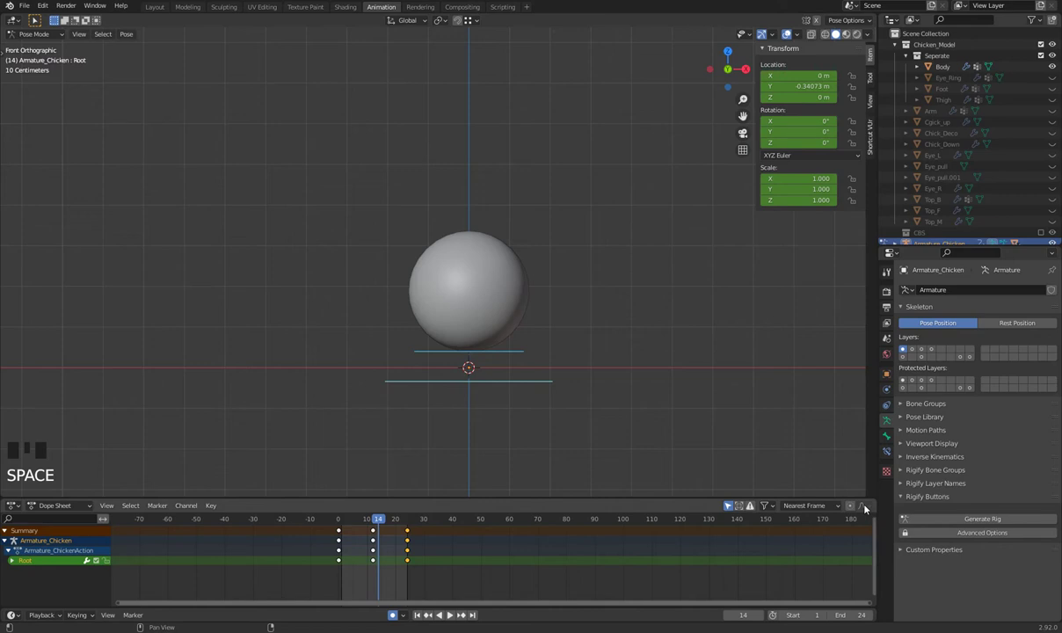
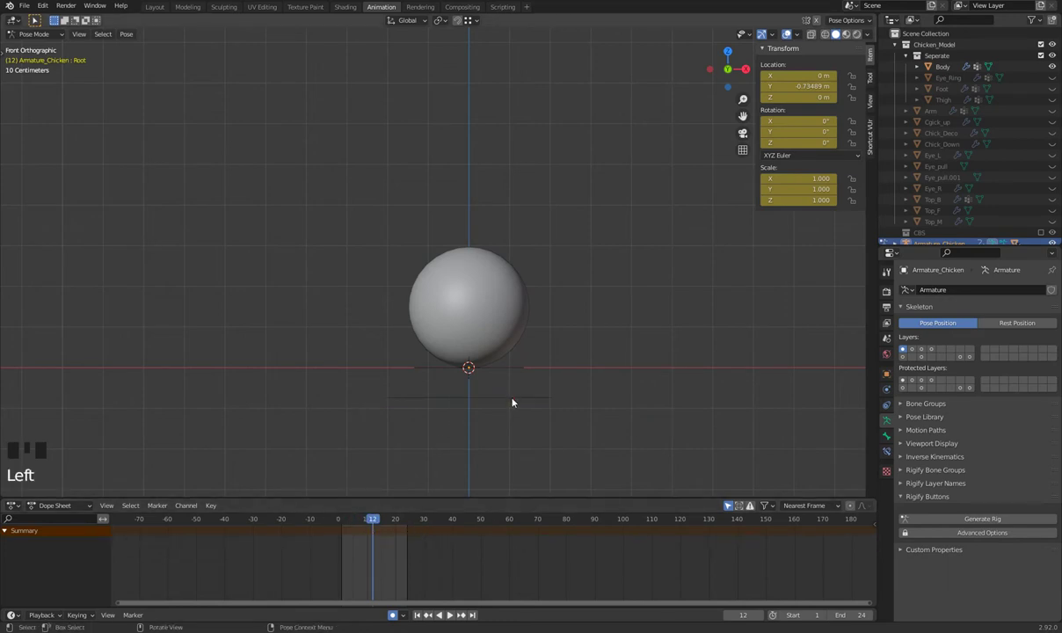
left_click(516, 399)
key("space")
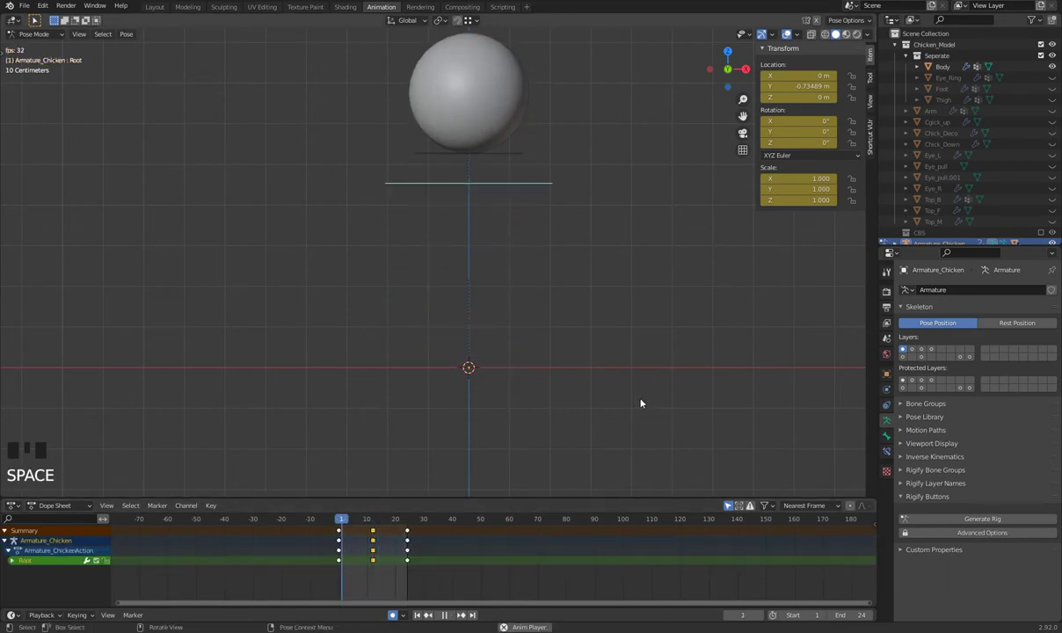
- Switch to the Graph Editor showing the Root height curve and drag its border up to enlarge it
scroll("down", 3)
key("space")
left_click_drag(394, 521, 379, 538)
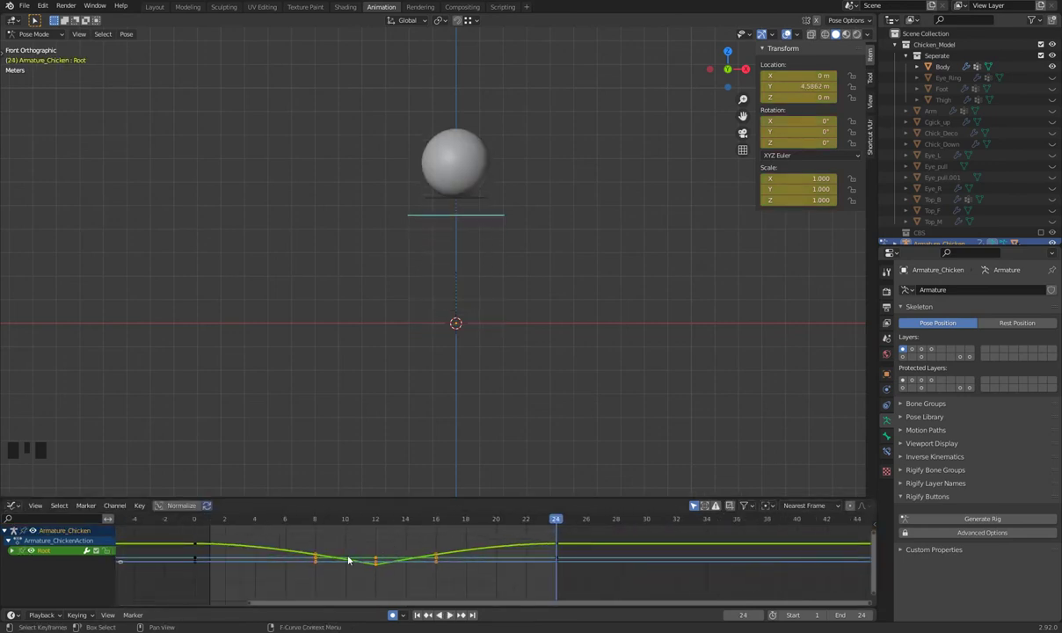
left_click_drag(17, 553, 402, 484)
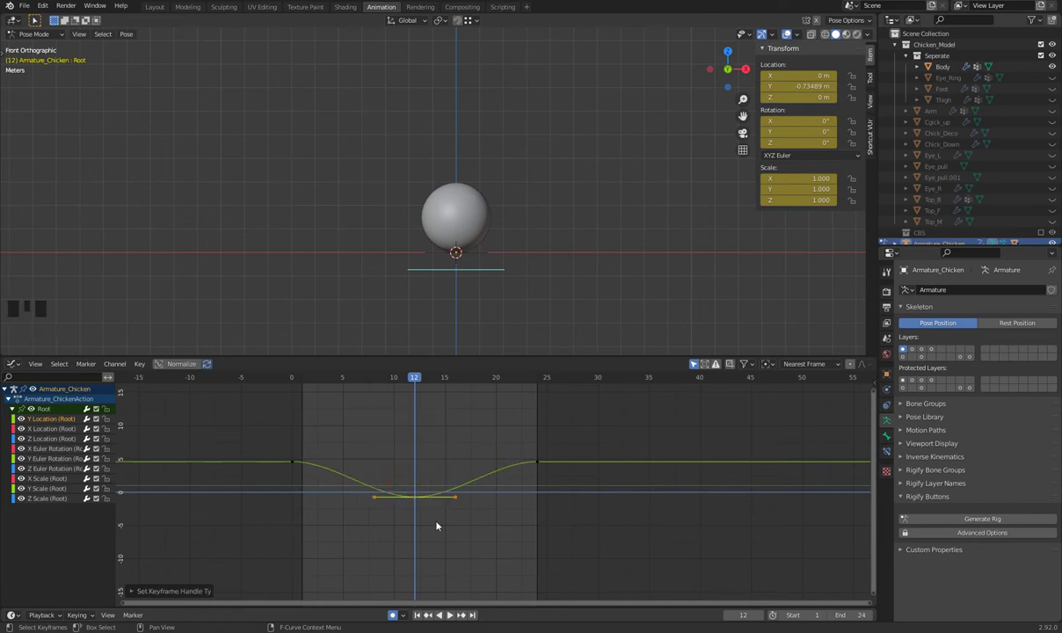
- Set the frame 12 key to Vector handles for a sharp landing, scrub early frames and return to the Dope Sheet
key("space")
key("v")
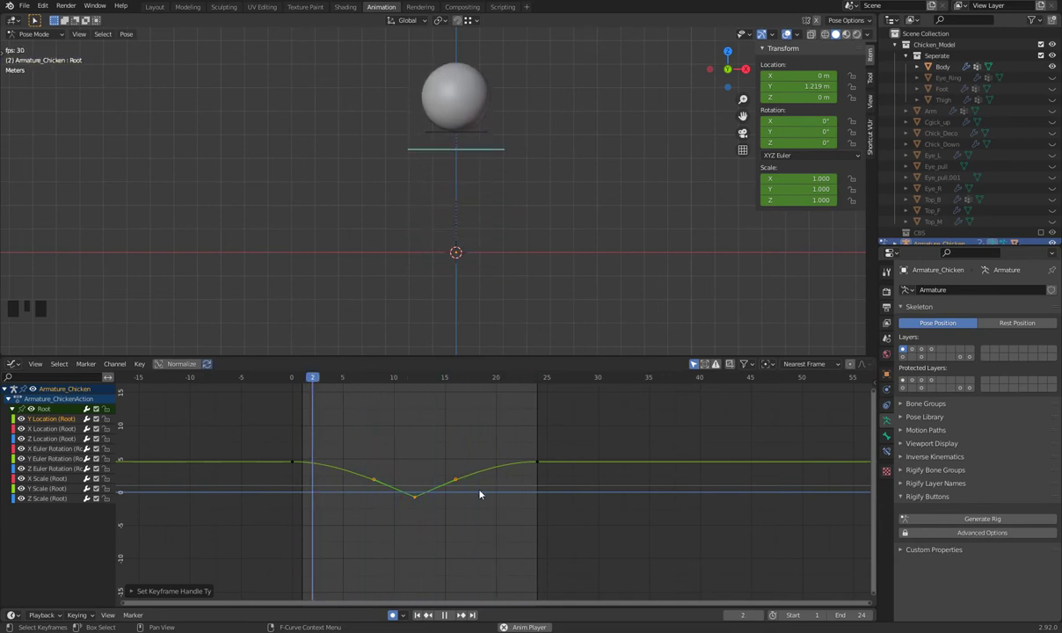
key("space")
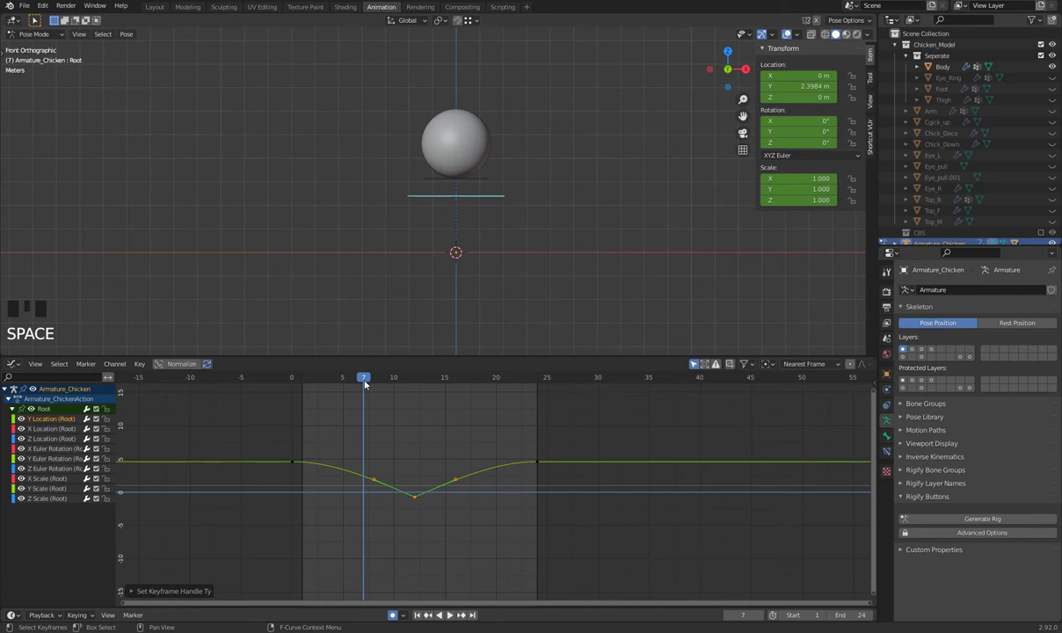
left_click_drag(376, 382, 613, 290)
key("space")
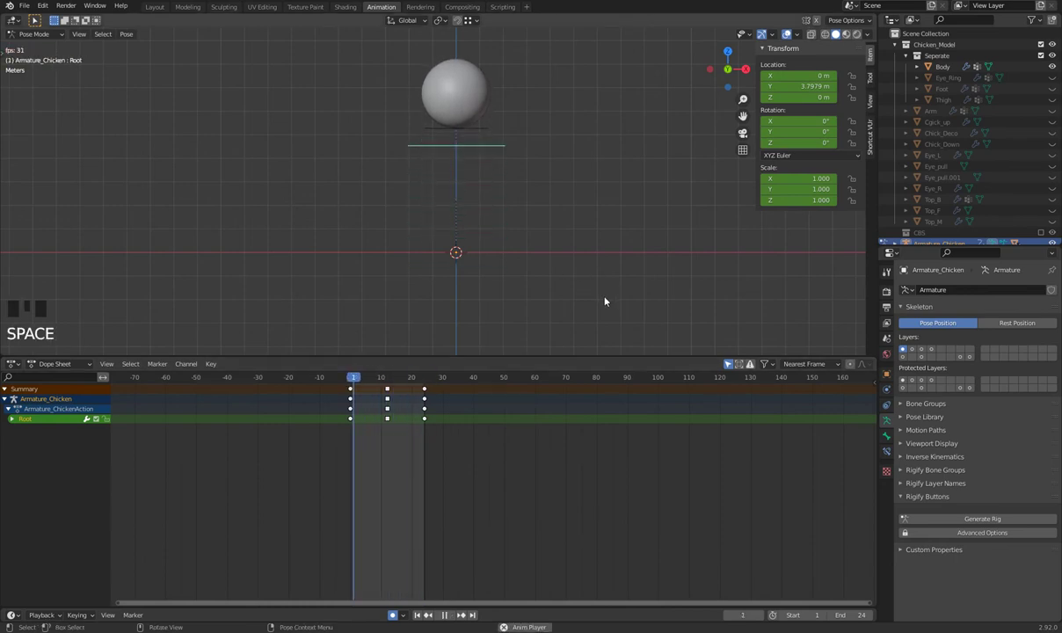
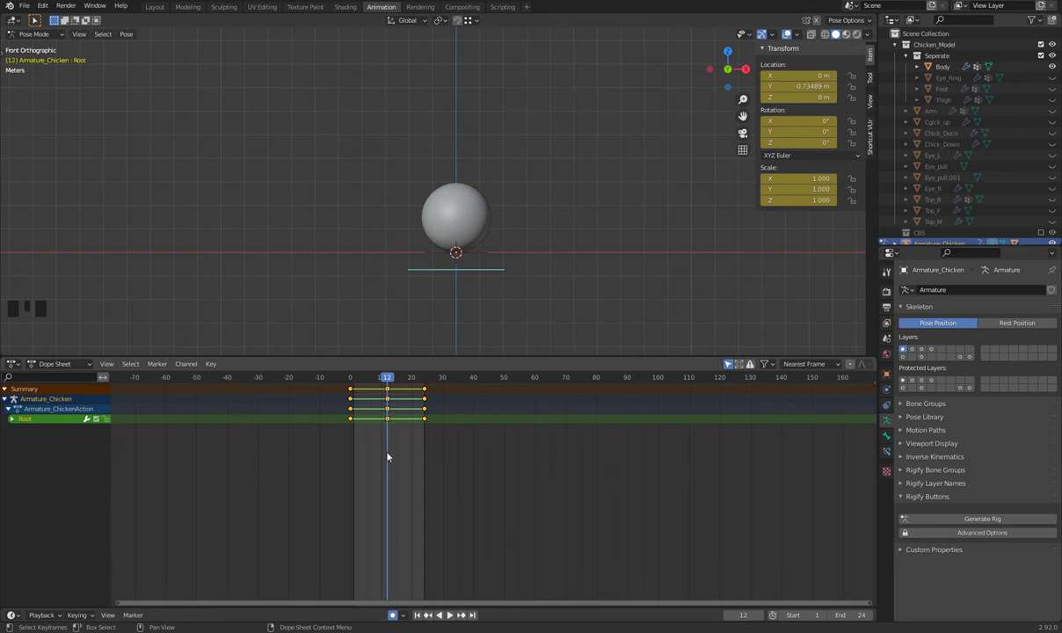
key("space")
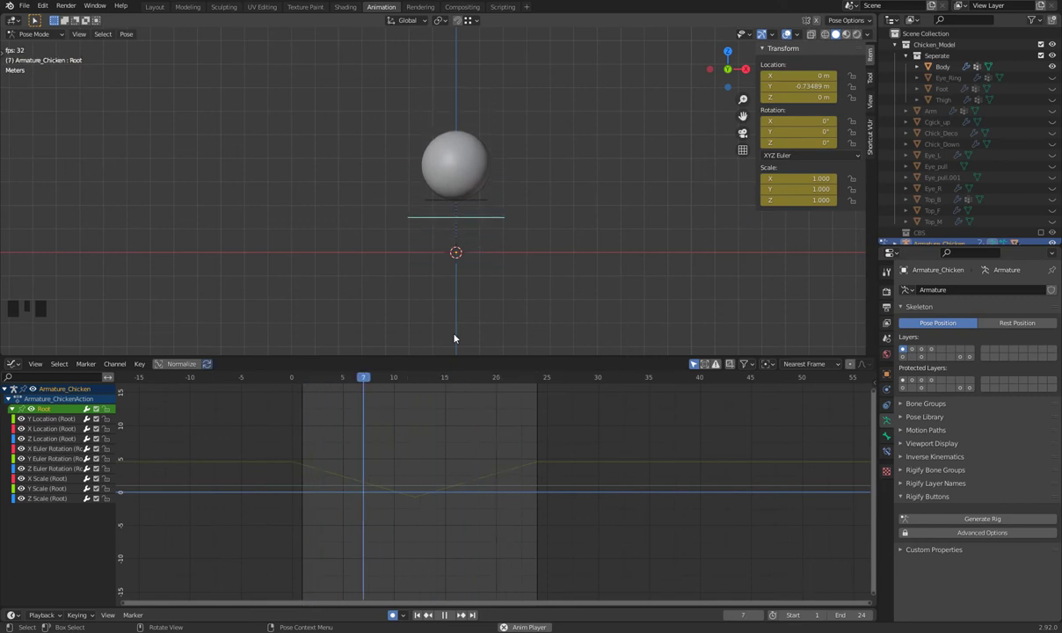
key("space")
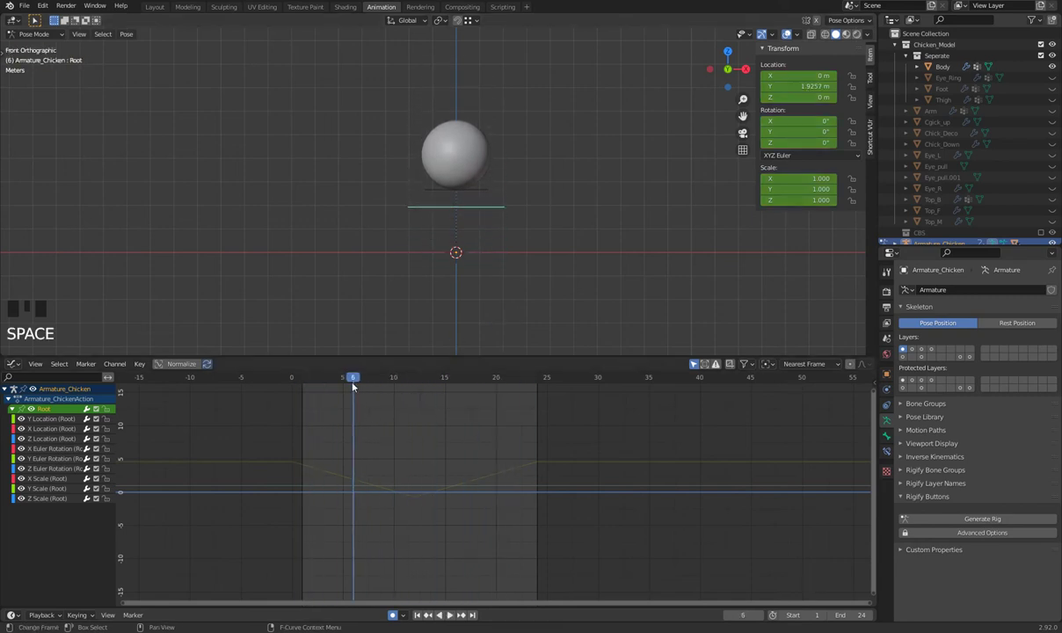
left_click_drag(382, 380, 295, 431)
key("t")
key("space")
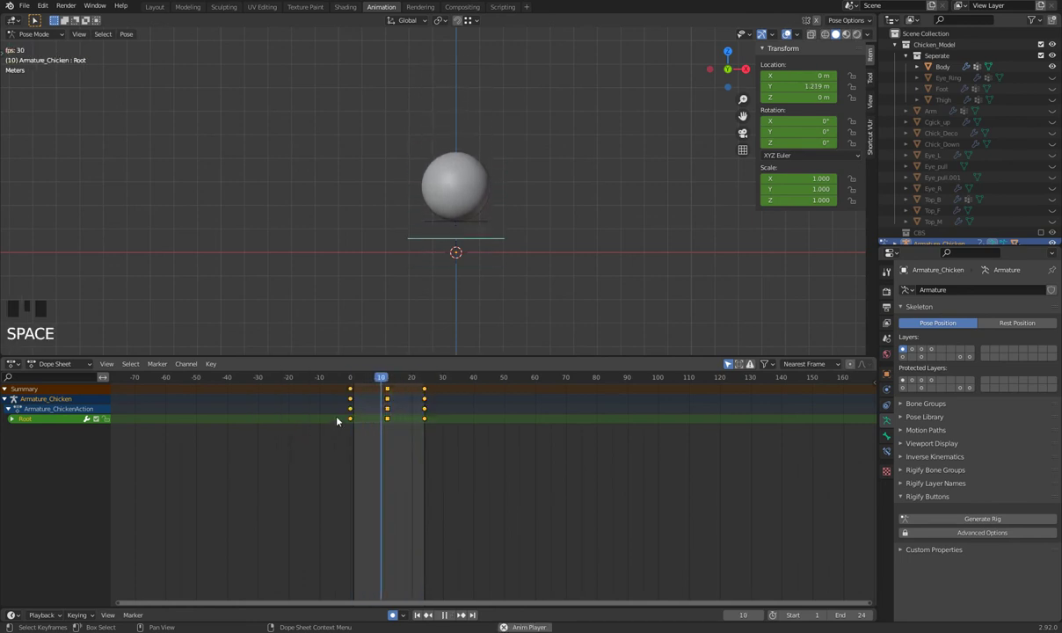
key("space")
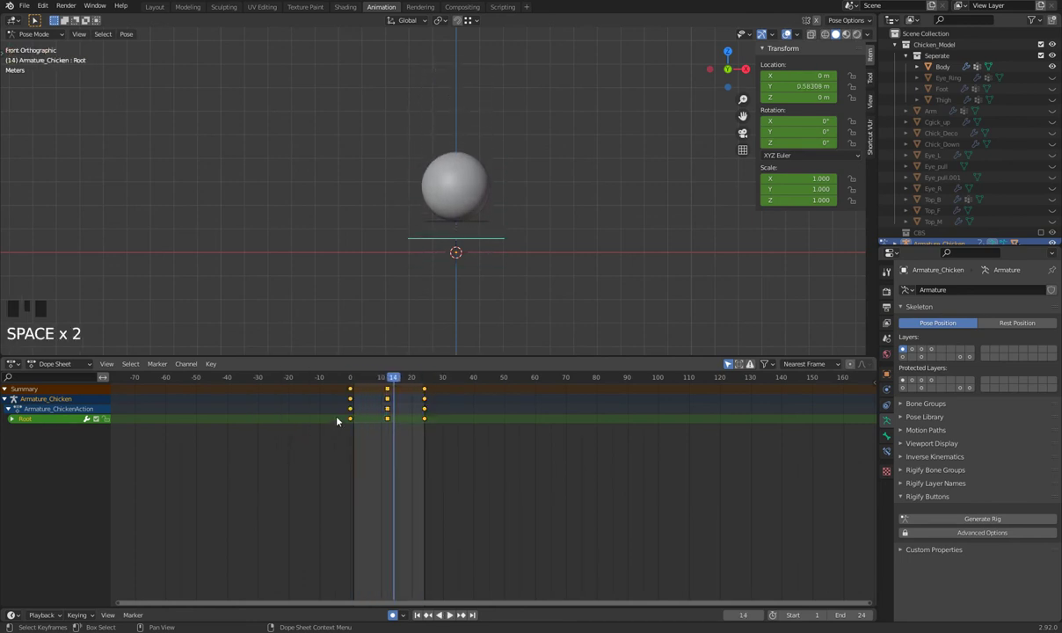
key("t")
left_click(379, 380)
key("space")
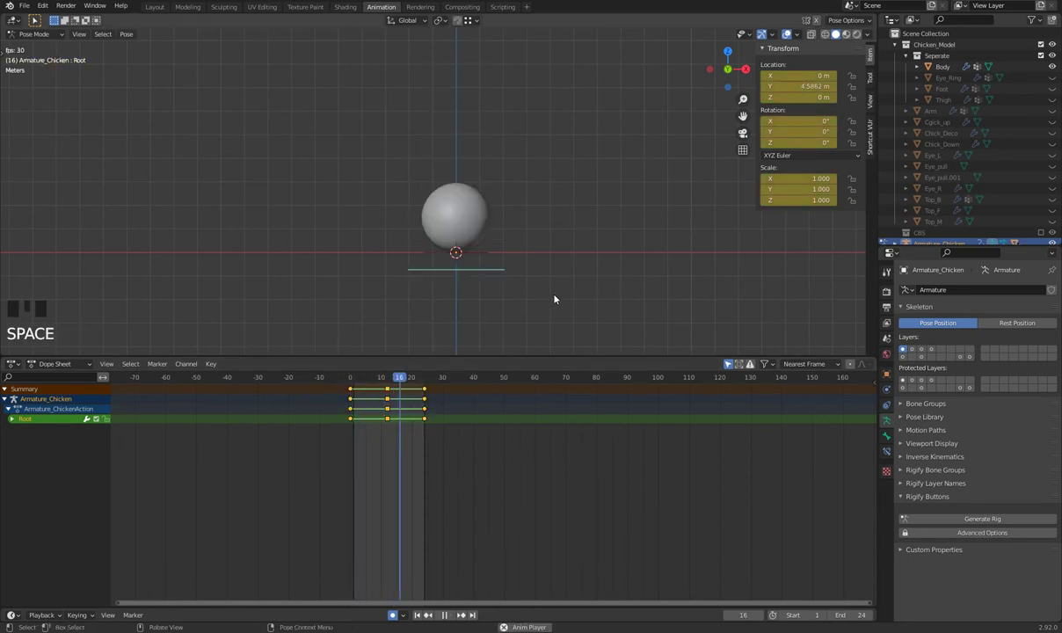
- Apply an Easing interpolation to the bounce keyframes with T and play the eased animation
left_click_drag(579, 295, 374, 424)
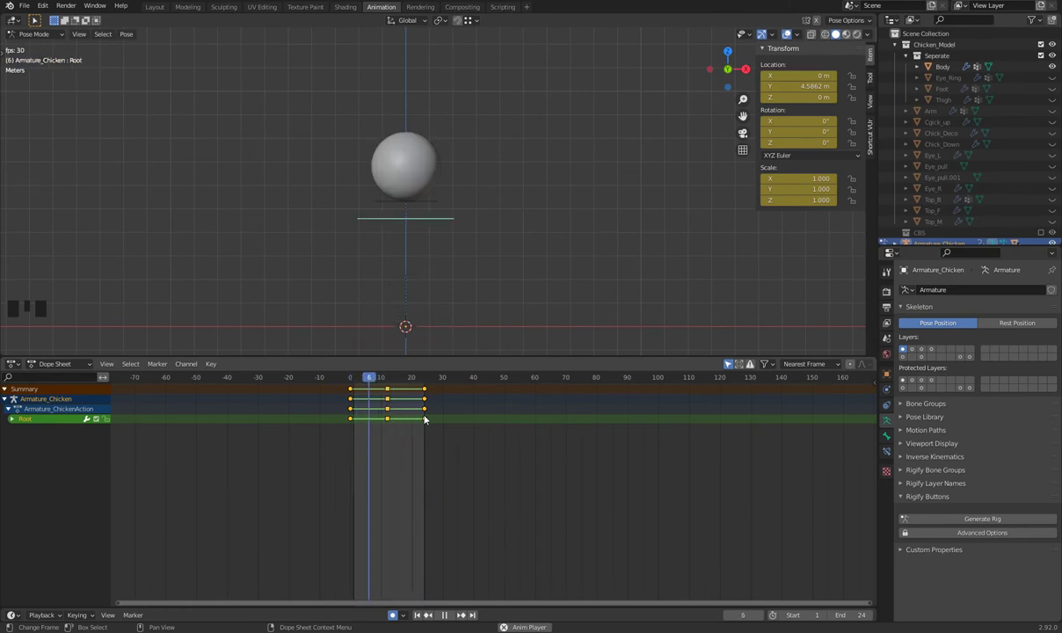
key("space")
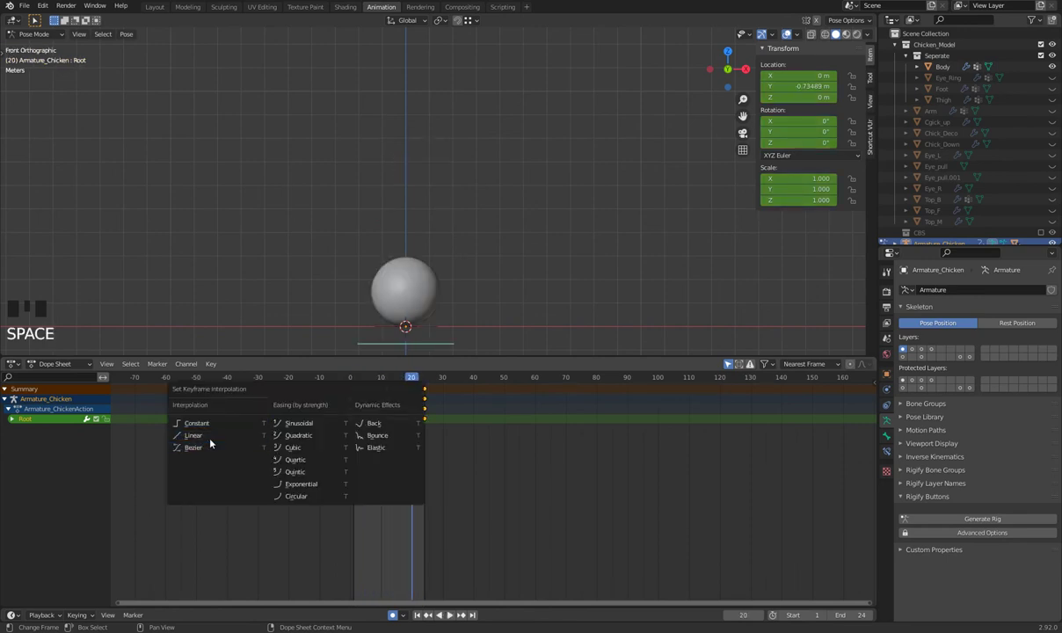
key("t")
key("space")
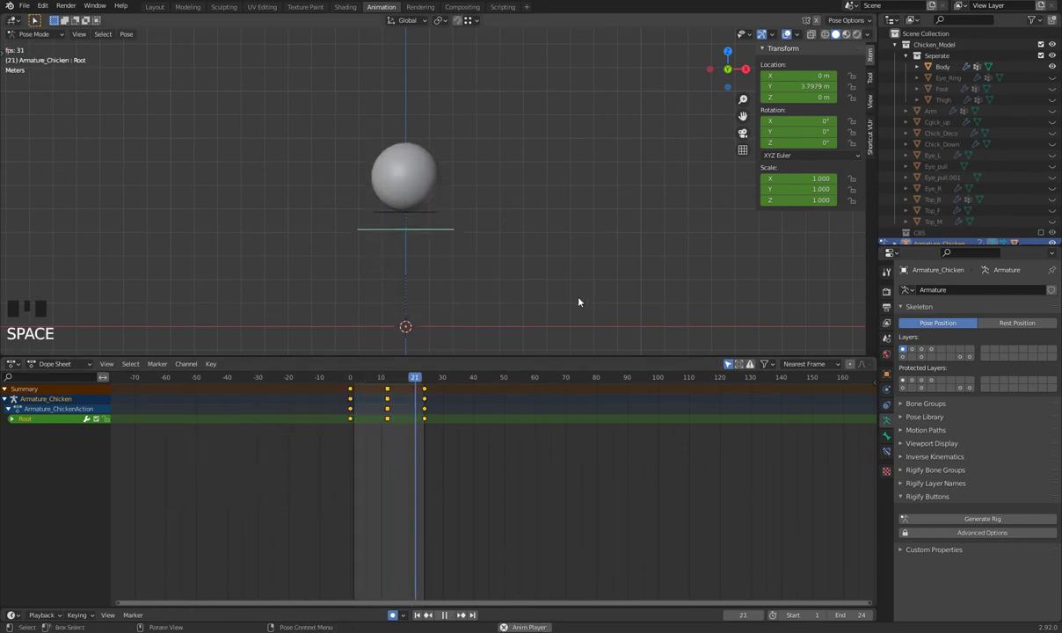
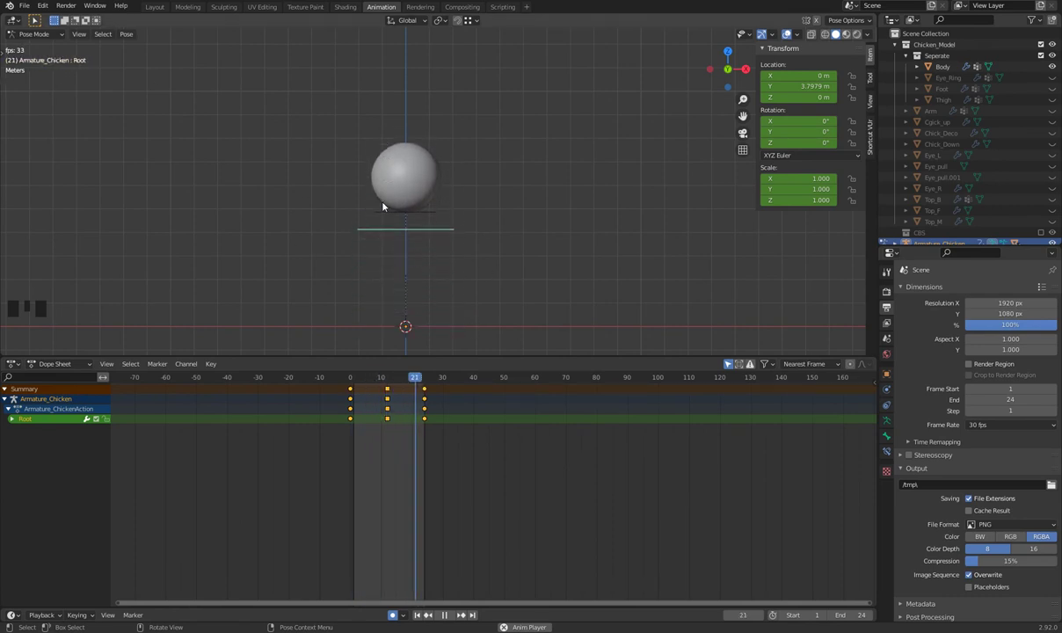
- Stop playback with the Root channel expanded in the Dope Sheet
key("space")
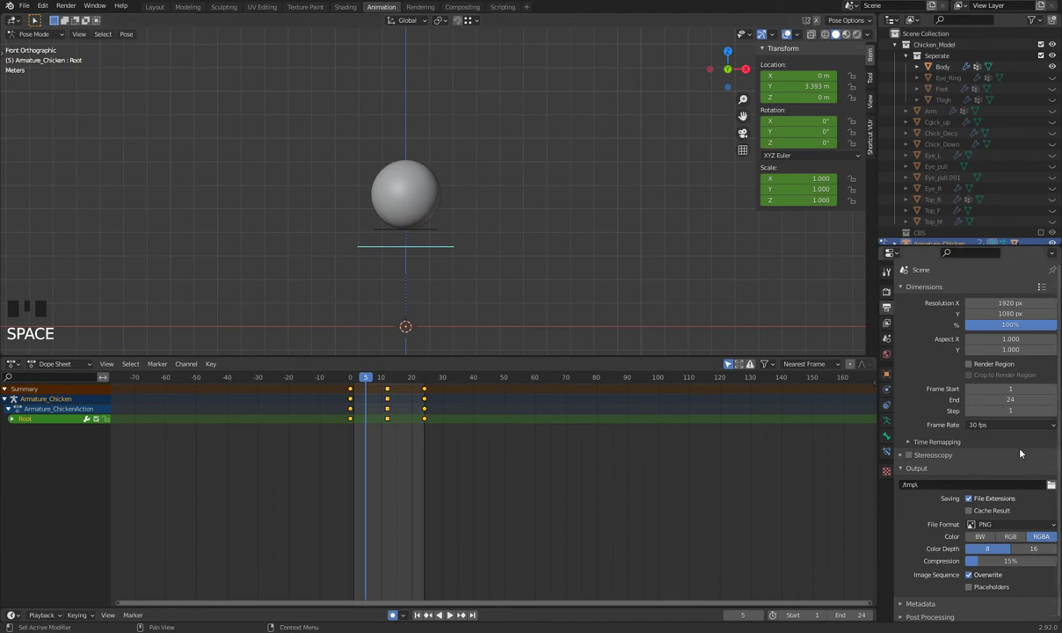
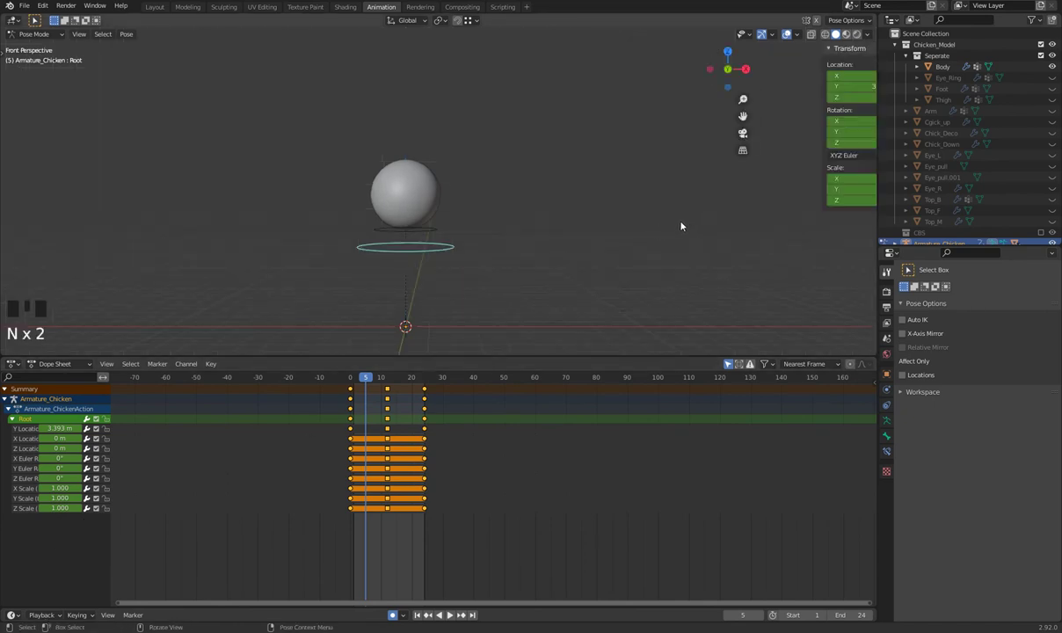
left_click_drag(596, 245, 658, 226)
scroll("up", 3)
left_click_drag(701, 233, 107, 365)
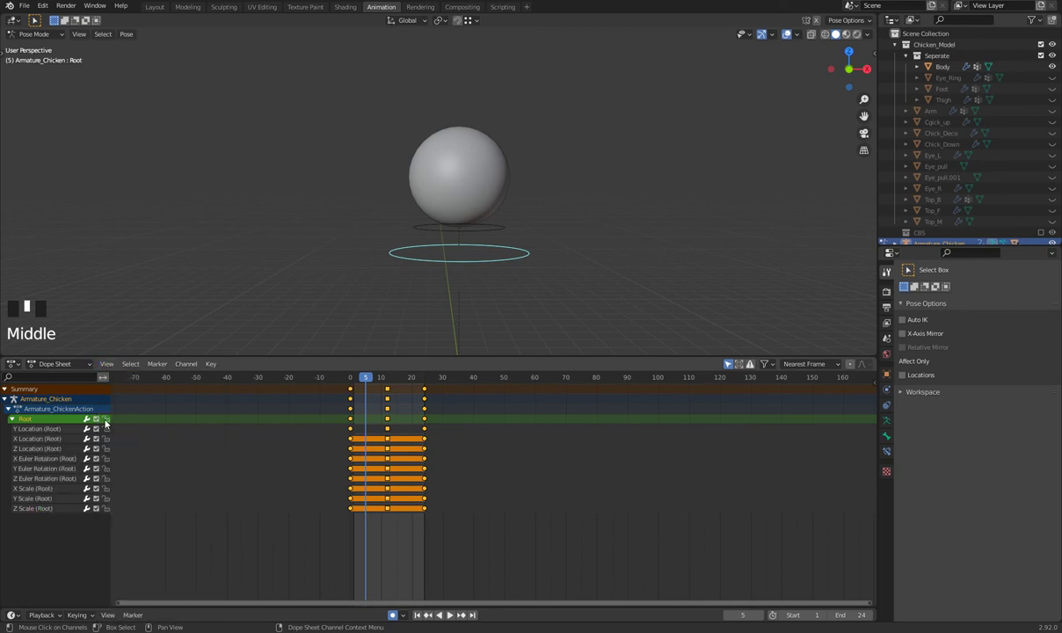
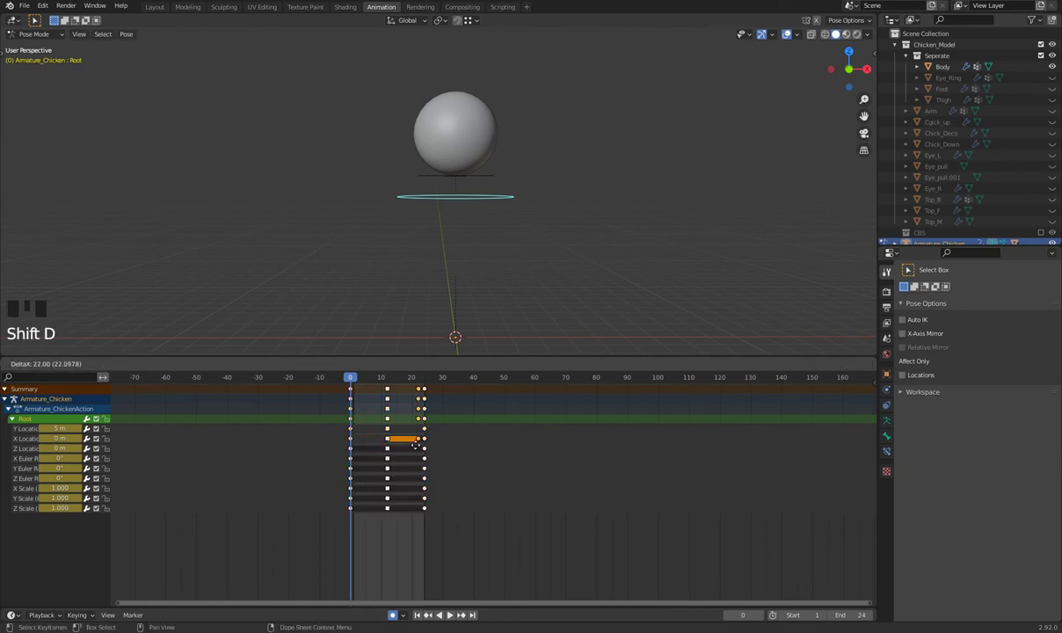
key("space")
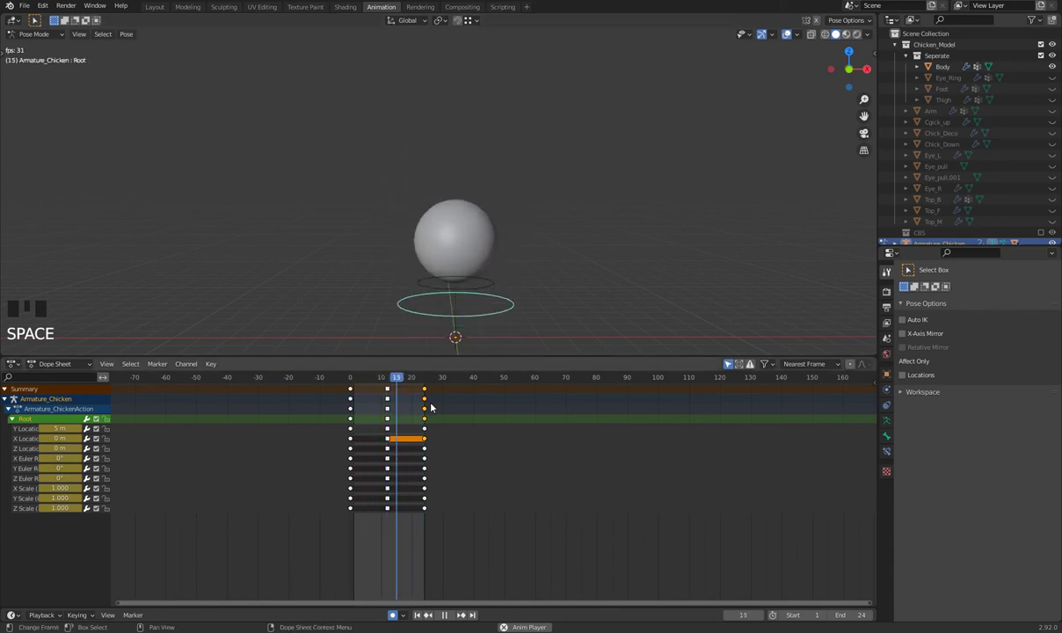
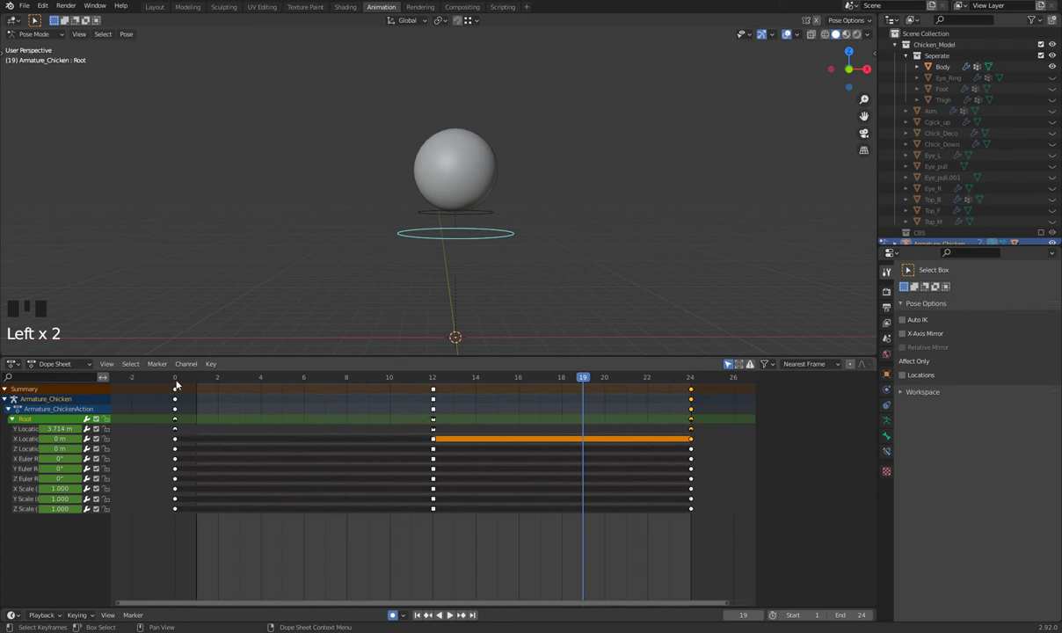
left_click_drag(183, 378, 431, 394)
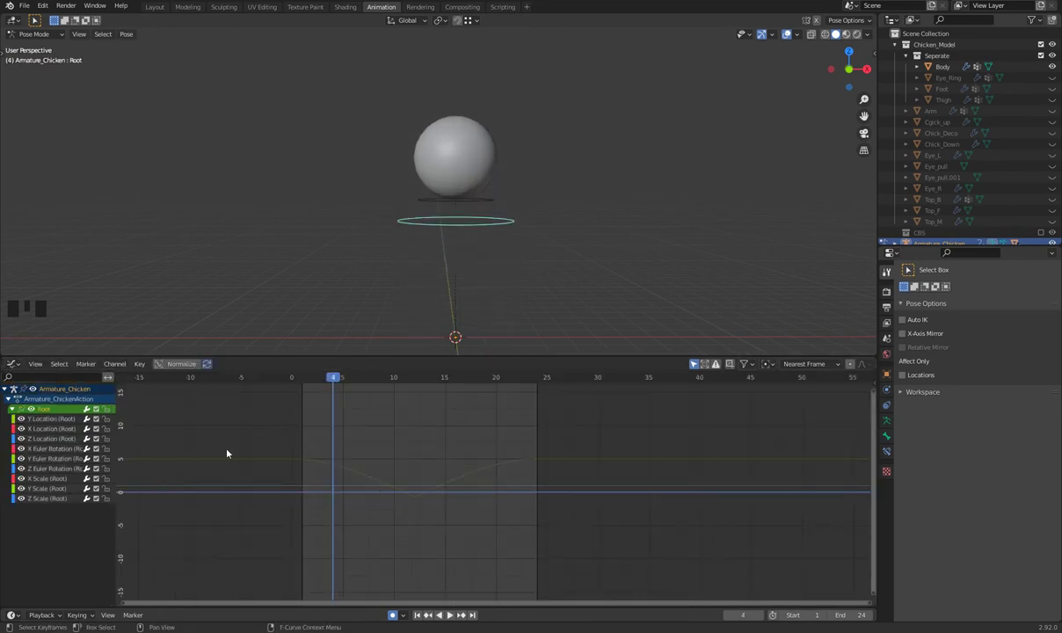
left_click_drag(276, 381, 539, 312)
key("space")
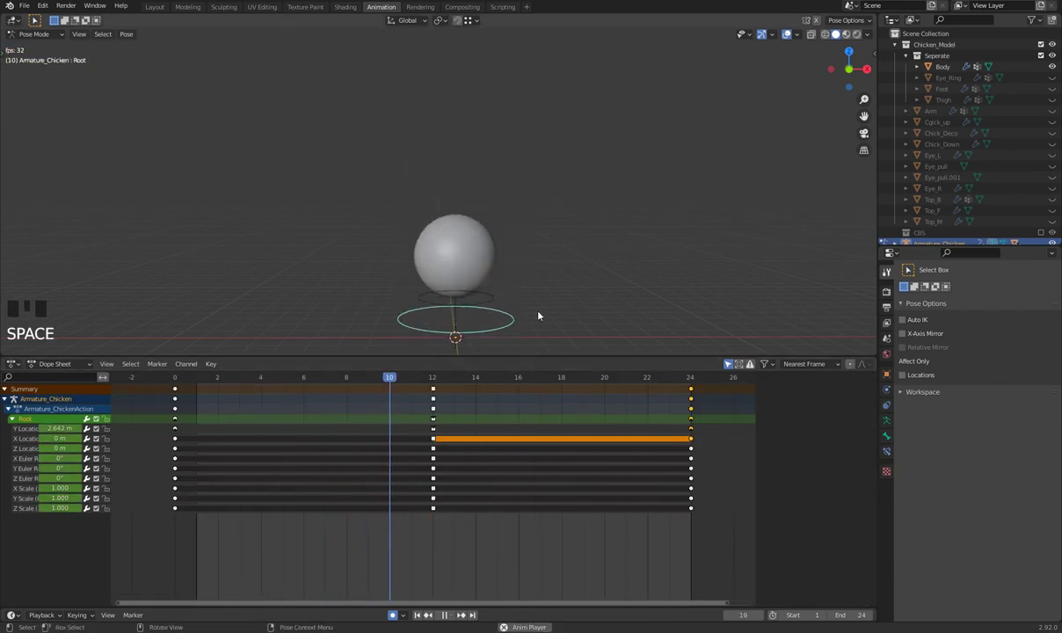